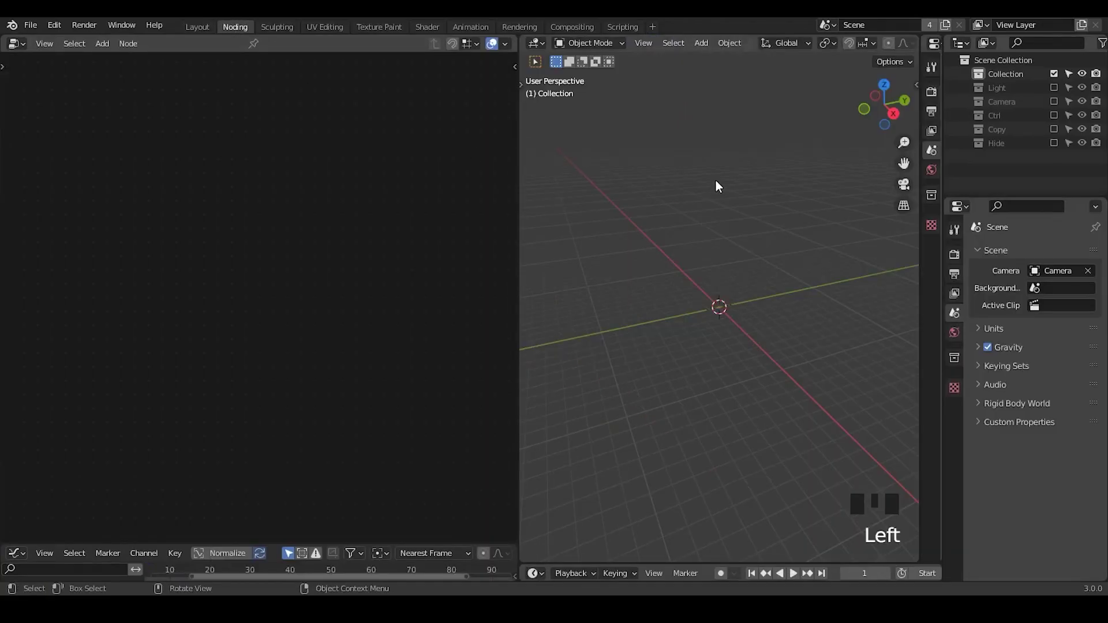
Add a plane and start a new geometry node tree for it
key("shift+a")
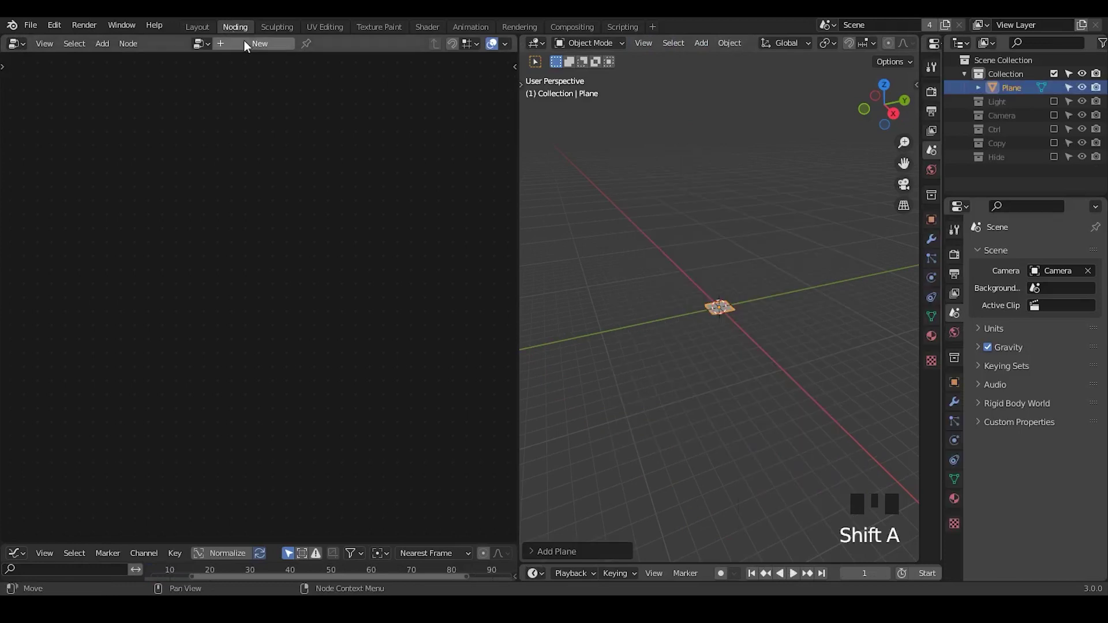
left_click_drag(263, 52, 172, 229)
key("x")
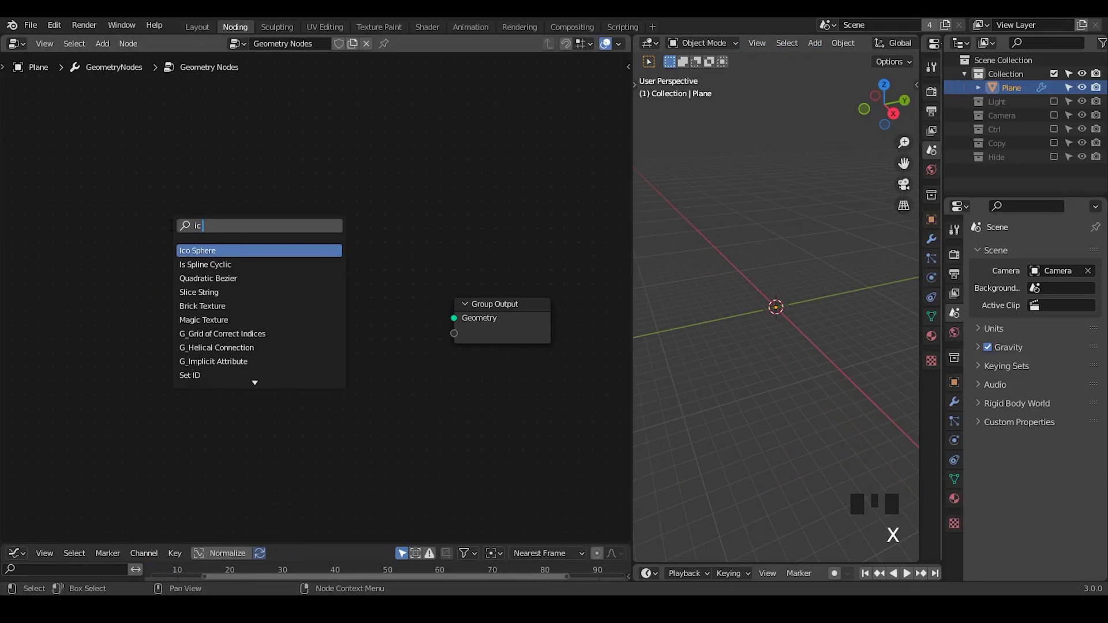
Generate an Ico Sphere and route it through Set Position to the Group Output
left_click_drag(175, 215, 753, 345)
left_click_drag(752, 344, 195, 254)
left_click_drag(195, 254, 279, 252)
Drive Set Position's Offset from Noise Texture Fac via Combine XYZ's Z to spike the sphere
key("ctrl+a")
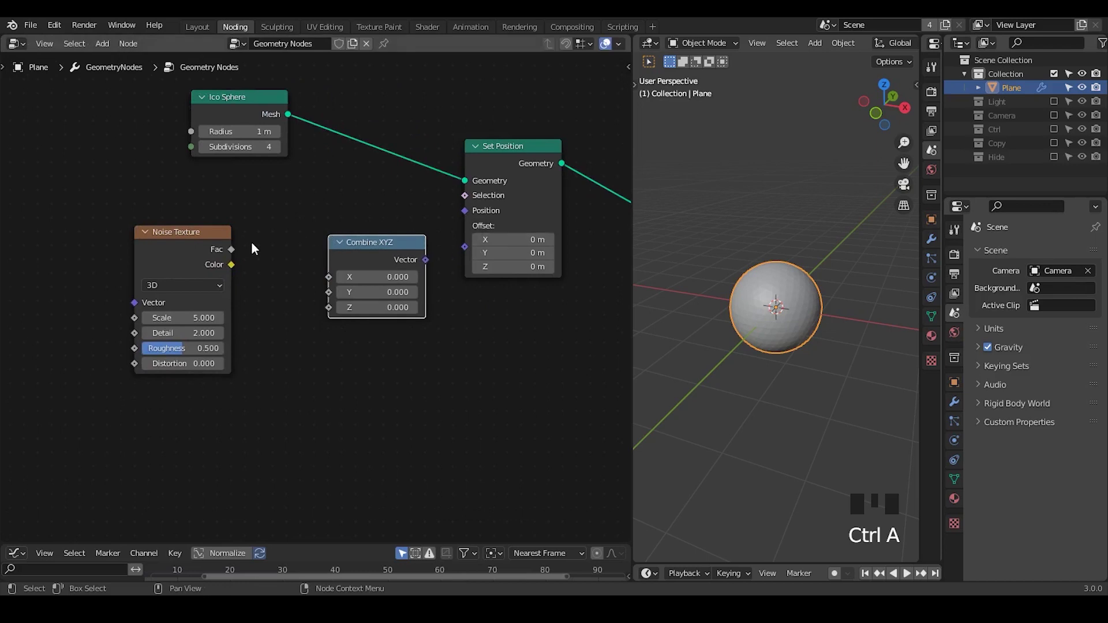
left_click(414, 269)
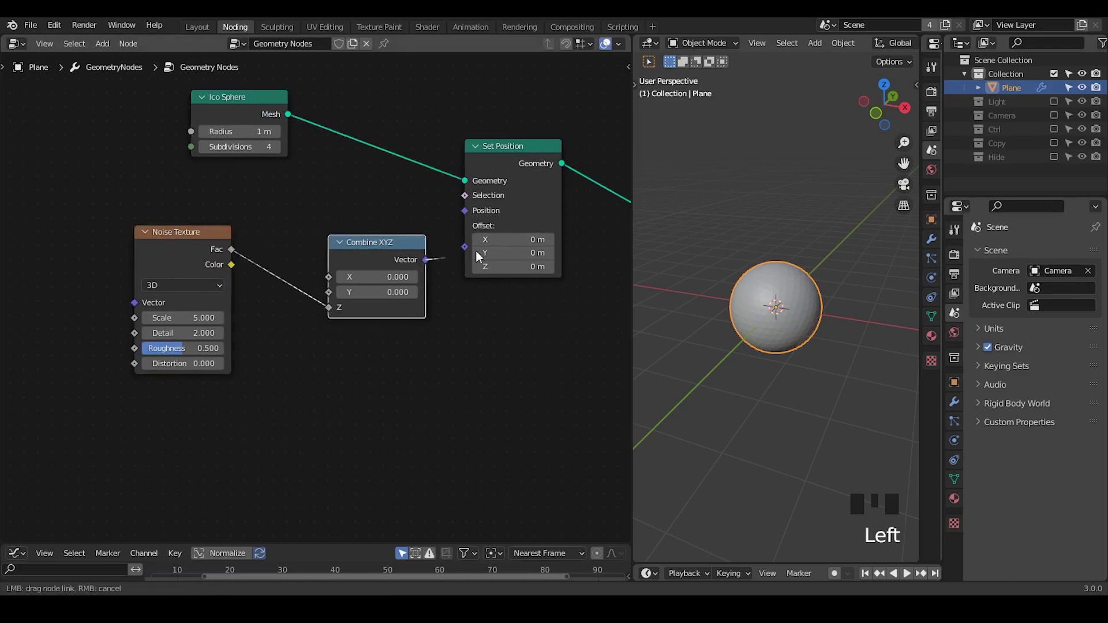
left_click(529, 274)
left_click_drag(718, 348, 210, 352)
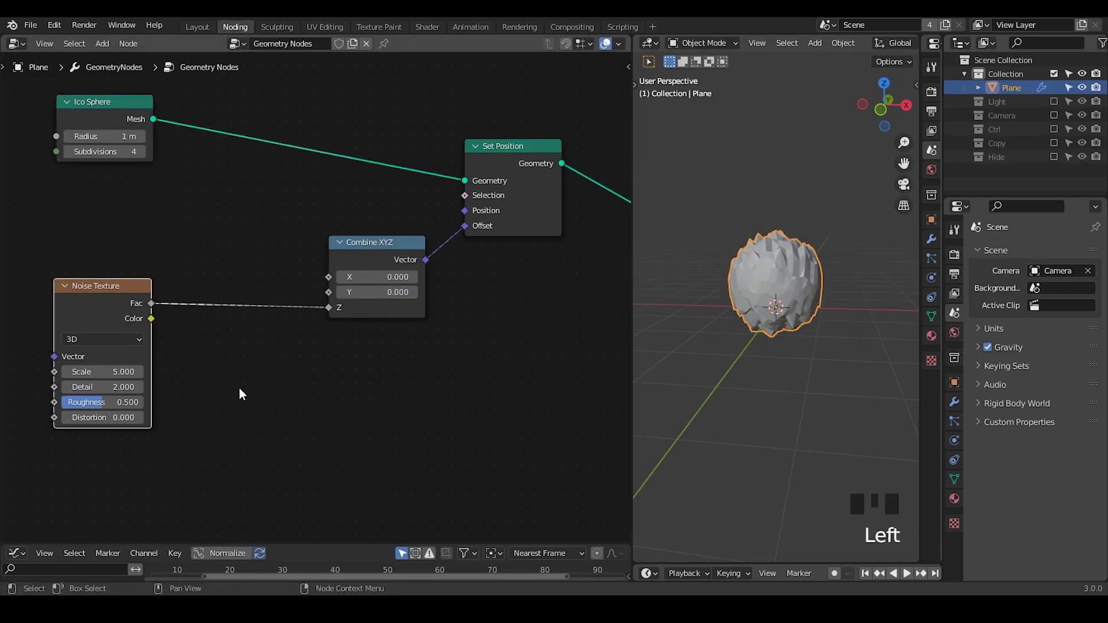
Insert G_Normalize Field between the noise Fac and Combine XYZ's Z input
left_click_drag(221, 367, 241, 212)
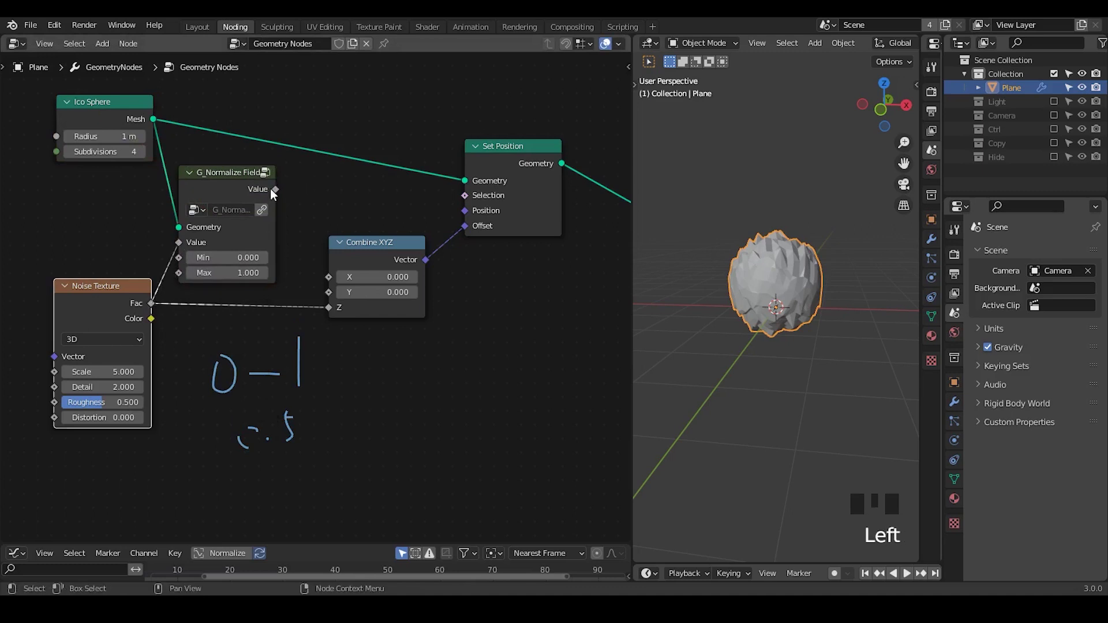
left_click(337, 308)
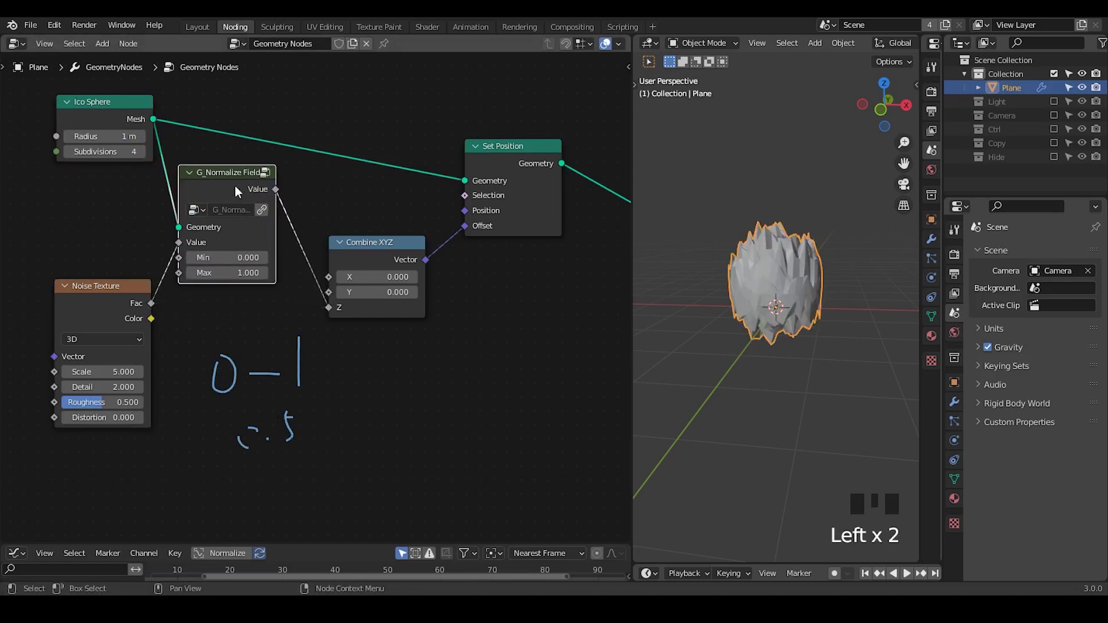
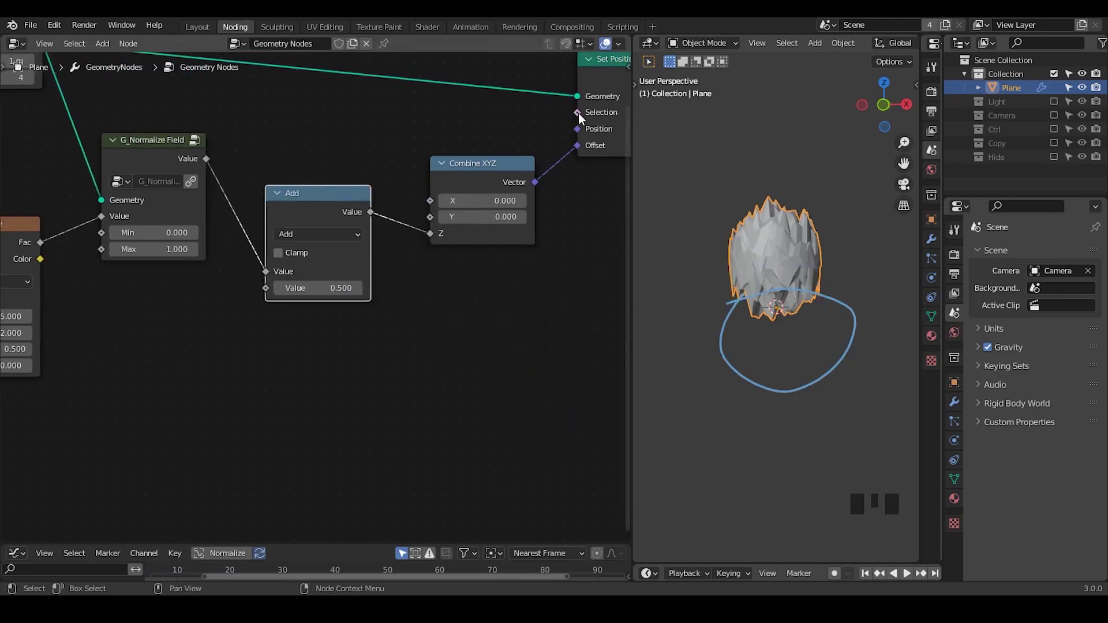
Multiply the normalized noise by a Z-axis G_Bounding Box falloff fed the sphere mesh
left_click_drag(330, 310, 503, 134)
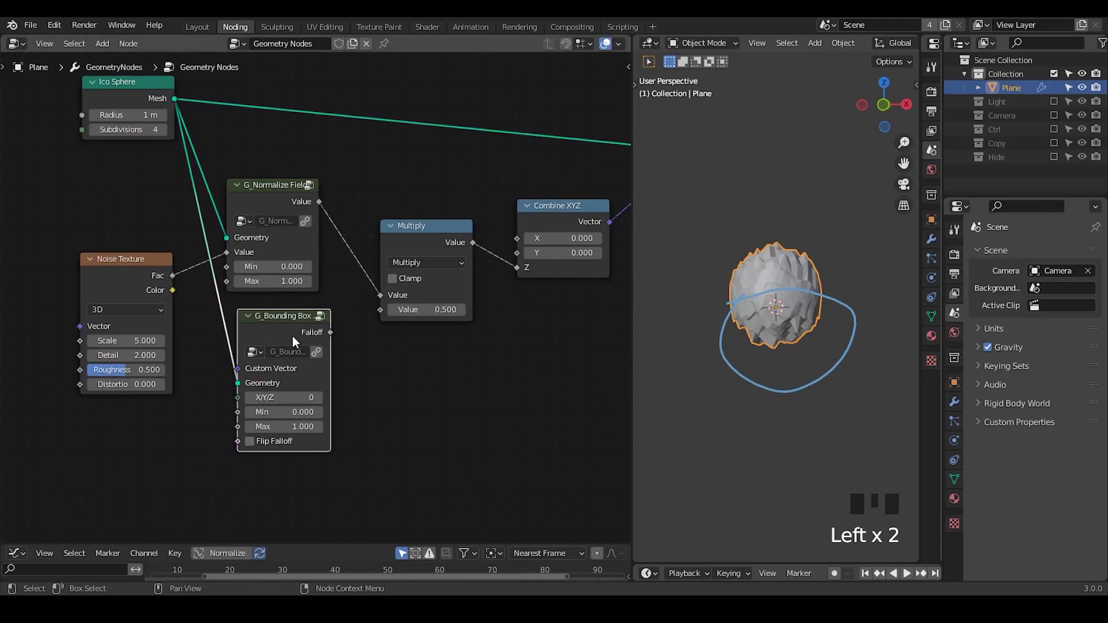
left_click_drag(390, 330, 790, 359)
left_click_drag(791, 359, 834, 282)
right_click(835, 283)
key("d")
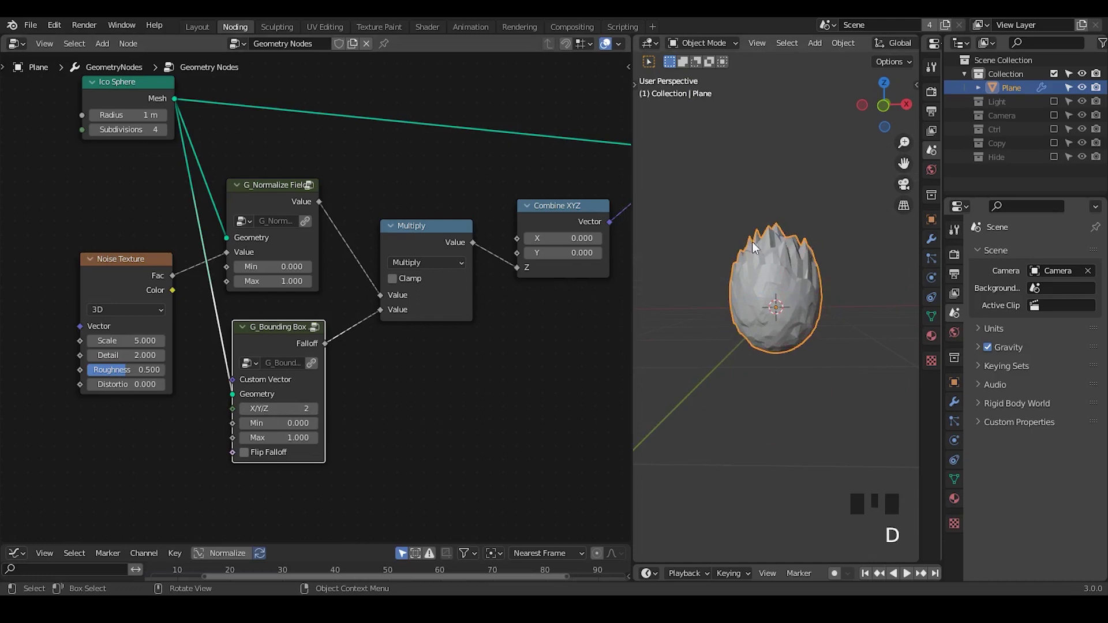
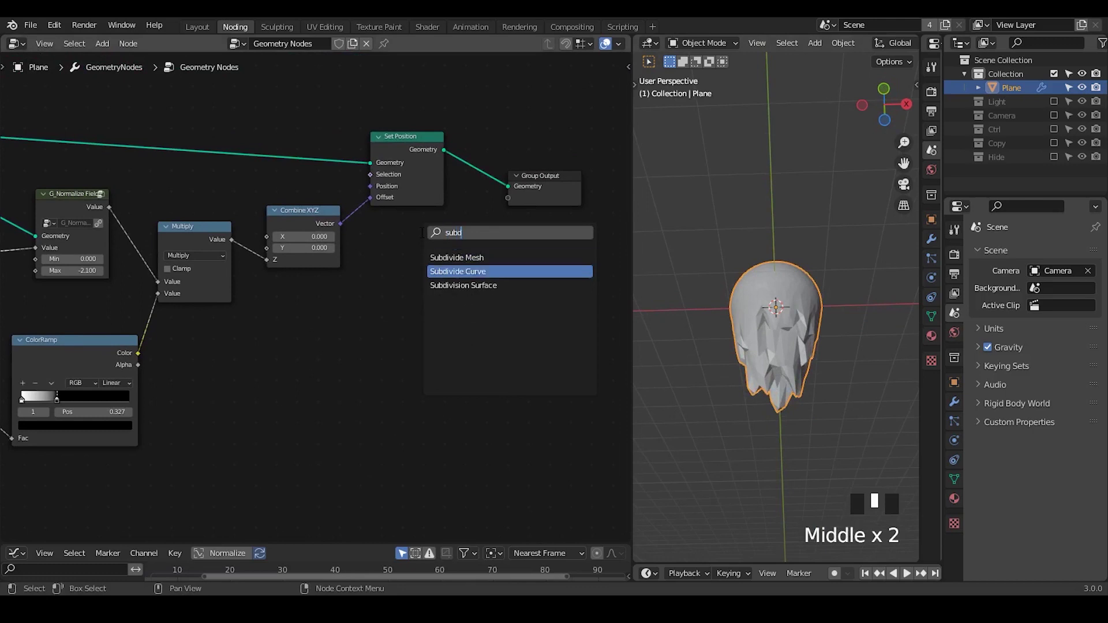
Insert a level-2 Subdivision Surface node before the Group Output
key("Down")
left_click(462, 218)
left_click_drag(826, 334, 491, 309)
key("ctrl+shift+alt+q")
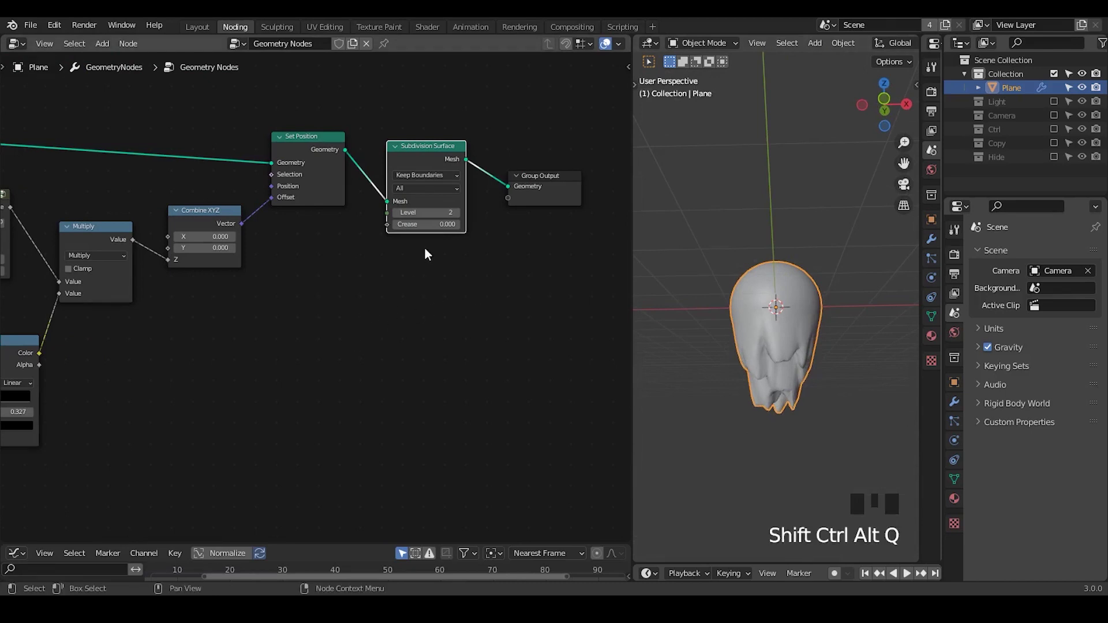
Tidy the tree with a reroute on the mesh link and reposition the Ico Sphere node
left_click_drag(27, 360, 204, 75)
right_click(203, 75)
key("g")
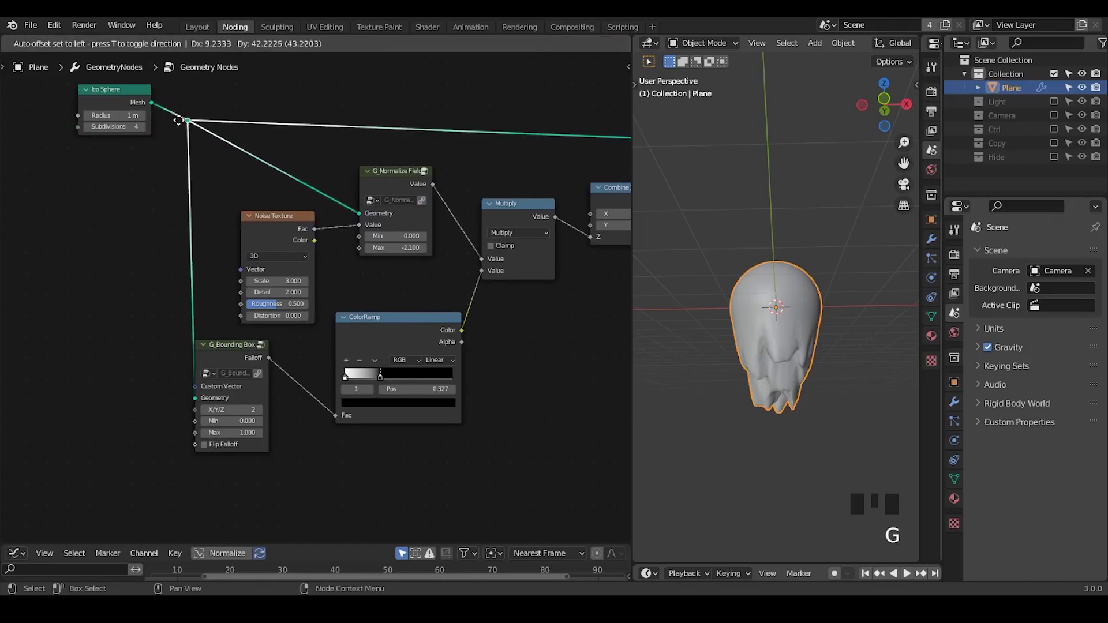
left_click_drag(158, 293, 188, 119)
left_click(188, 118)
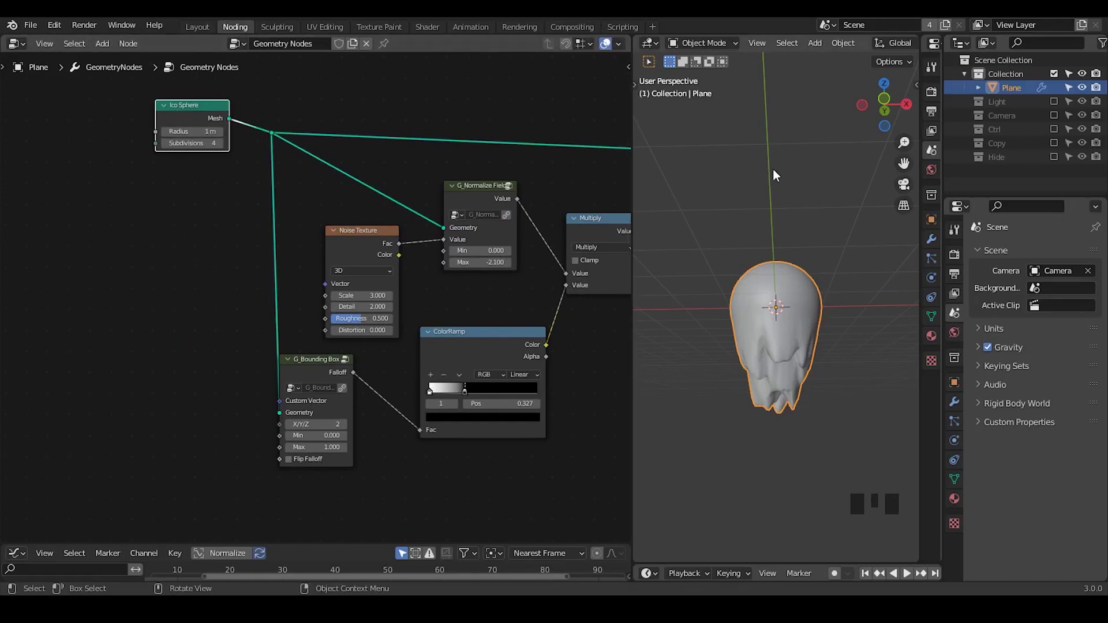
Add a second plane with its own node tree and rename it TEXT
key("shift+a")
left_click_drag(780, 285, 317, 51)
left_click_drag(317, 51, 321, 45)
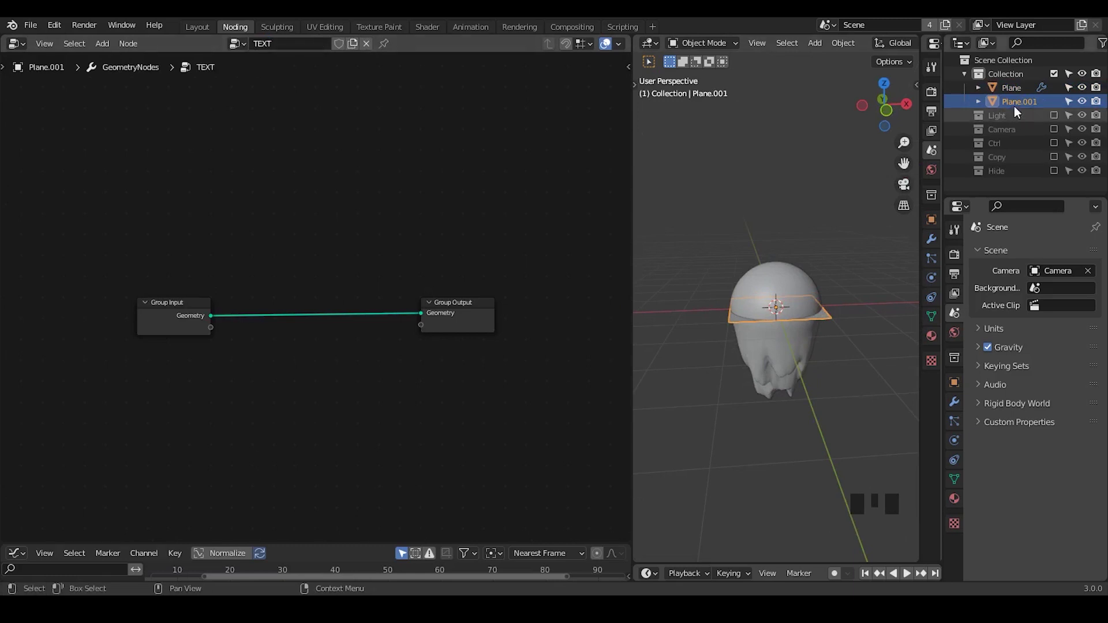
left_click(1017, 109)
left_click_drag(1017, 109, 226, 206)
key("x")
Replace Group Input with a String to Curves node outputting GEO NODES to the output
key("ctrl+a")
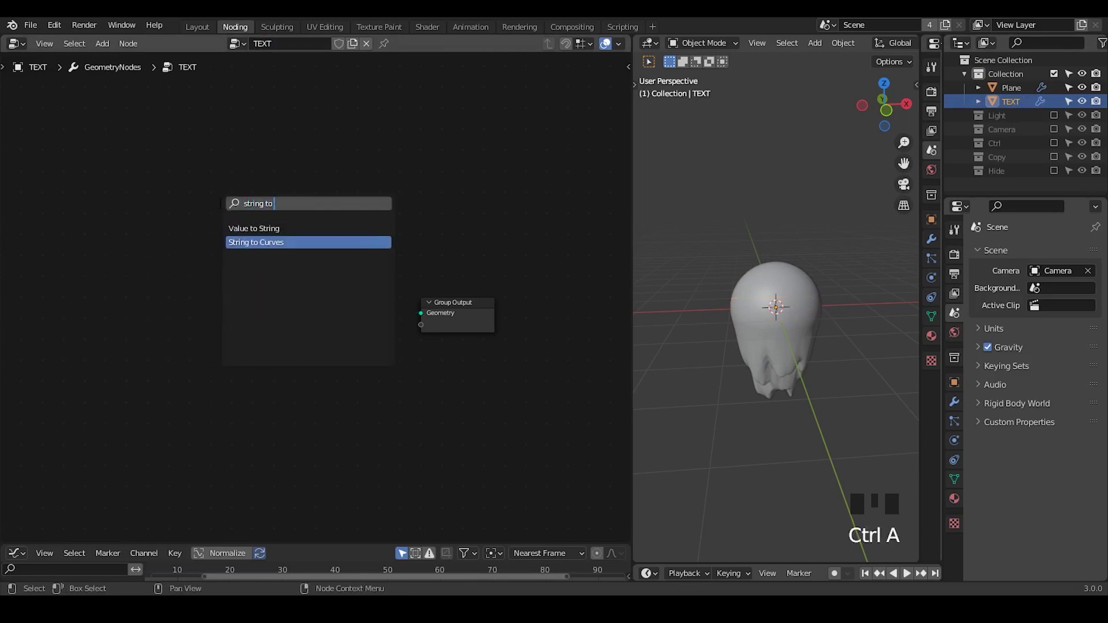
left_click(195, 229)
left_click_drag(224, 310, 223, 309)
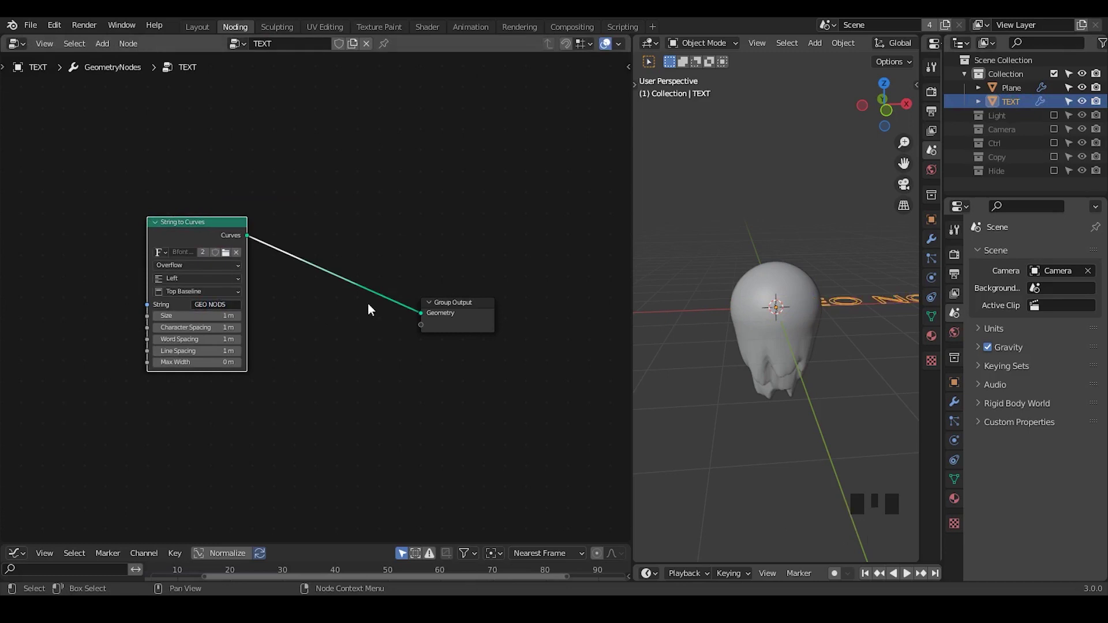
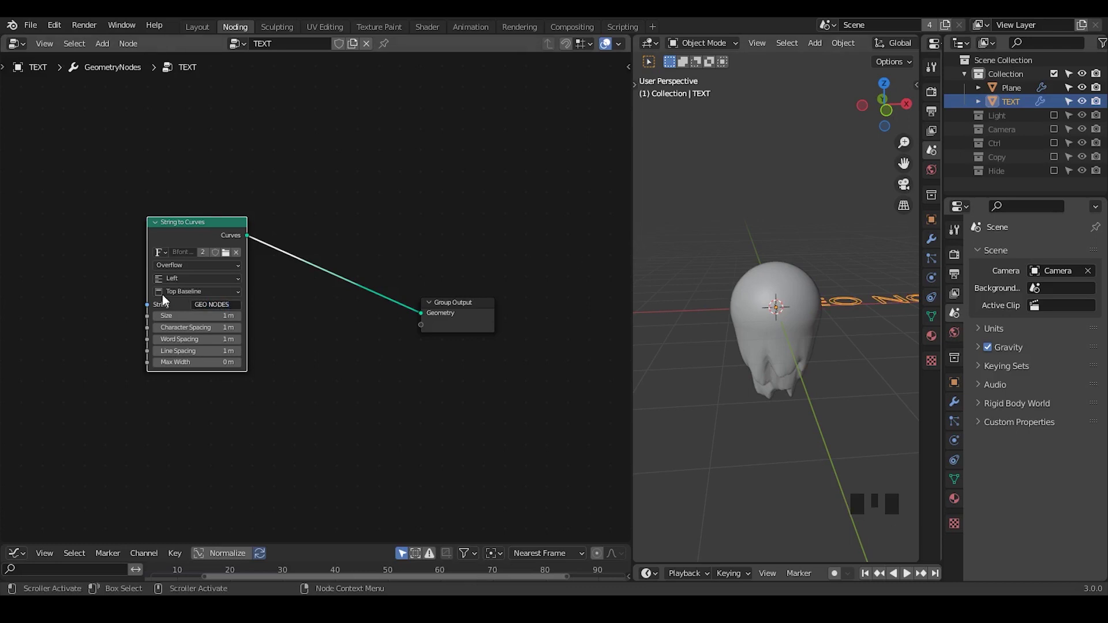
Center the text, fill the letters with Fill Curve, and add a Transform node after it
left_click_drag(179, 286, 289, 309)
key("ctrl+a")
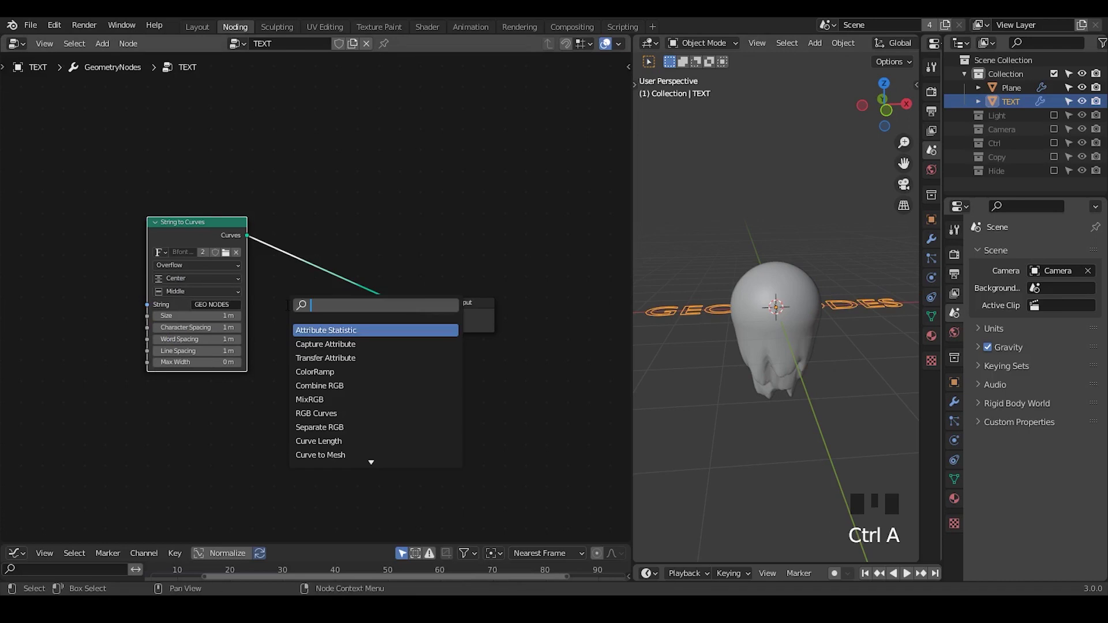
key("l")
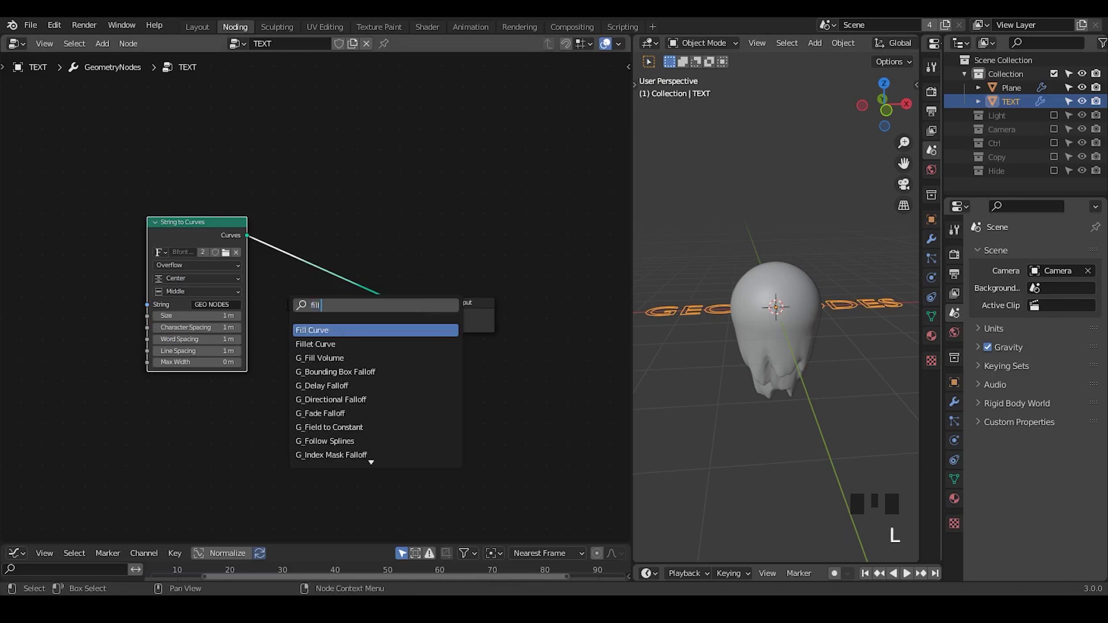
left_click(344, 283)
key("ctrl+a")
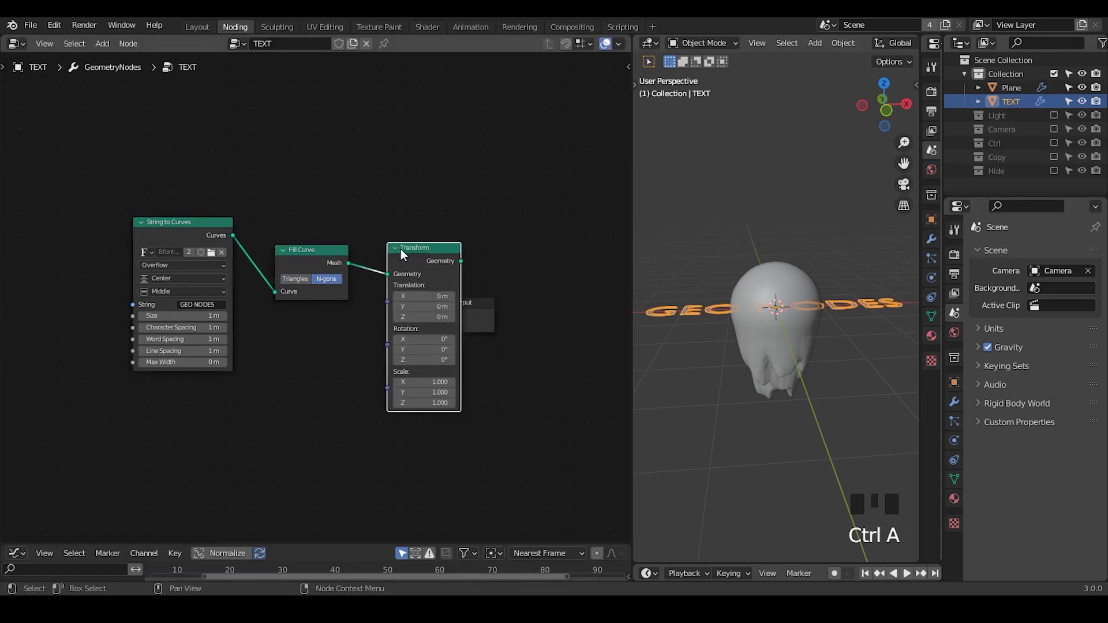
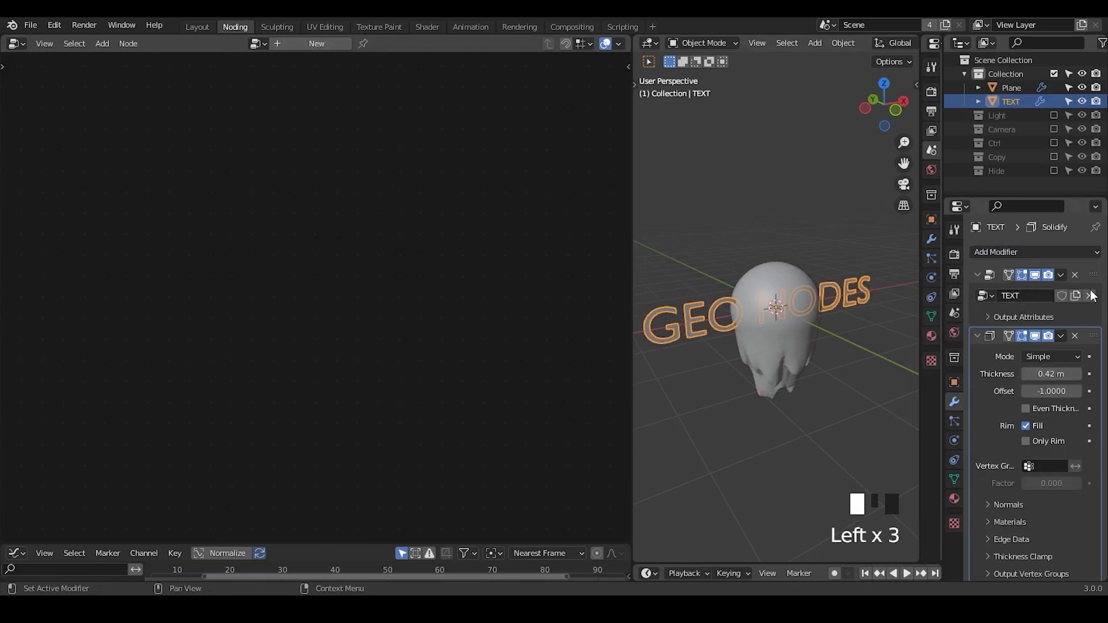
Rotate the text 90° upright and insert Realize Instances before the Transform
left_click_drag(217, 372, 190, 202)
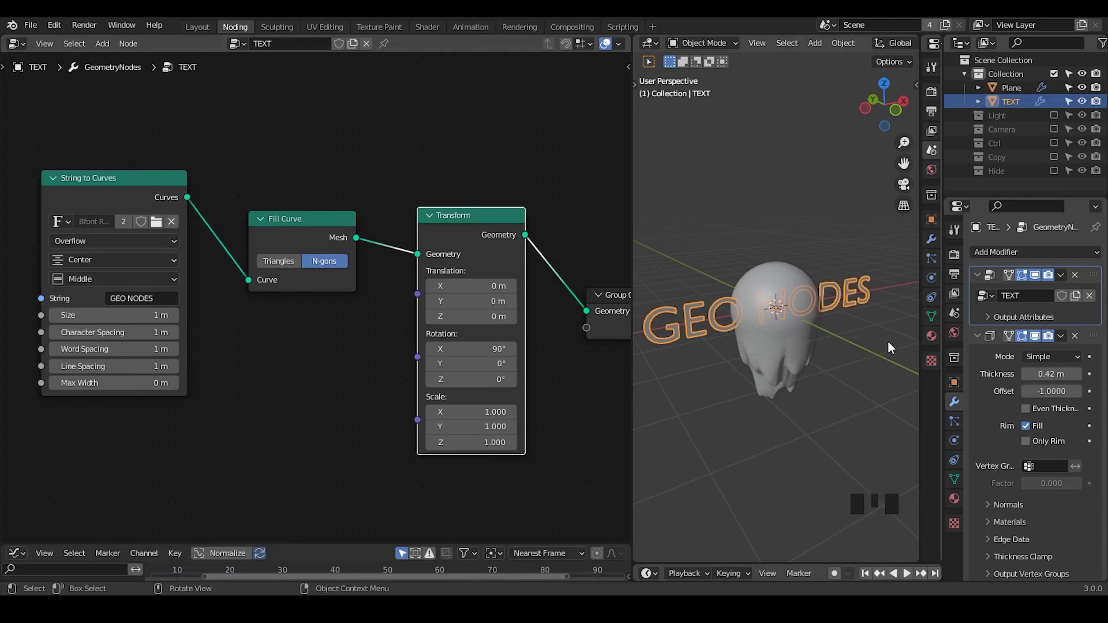
key("ctrl+a")
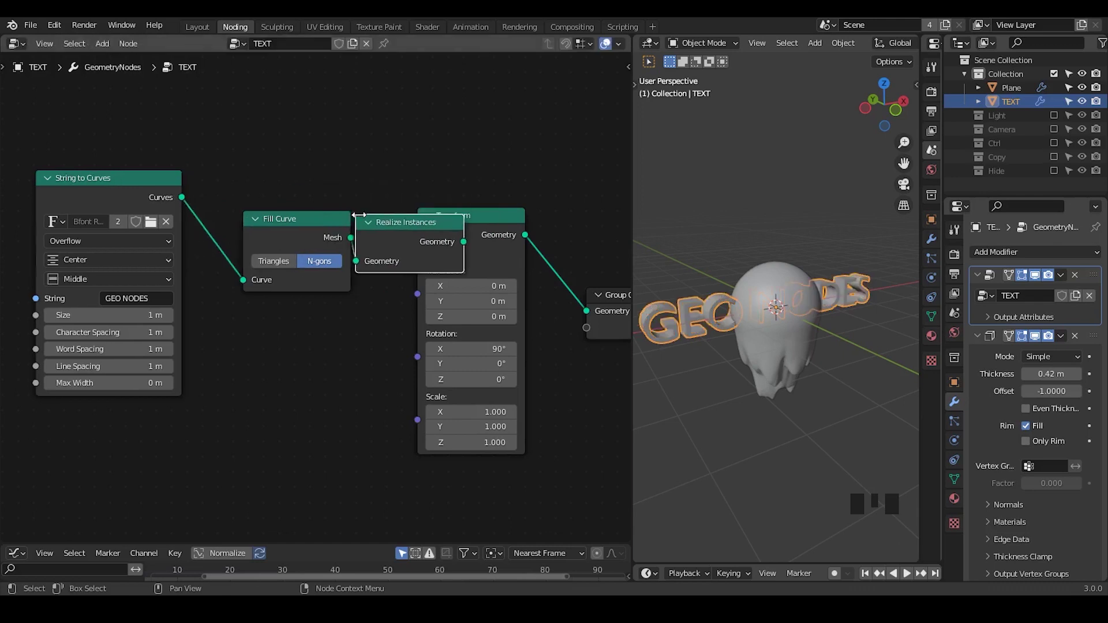
left_click_drag(701, 350, 1063, 395)
left_click_drag(1062, 394, 1033, 257)
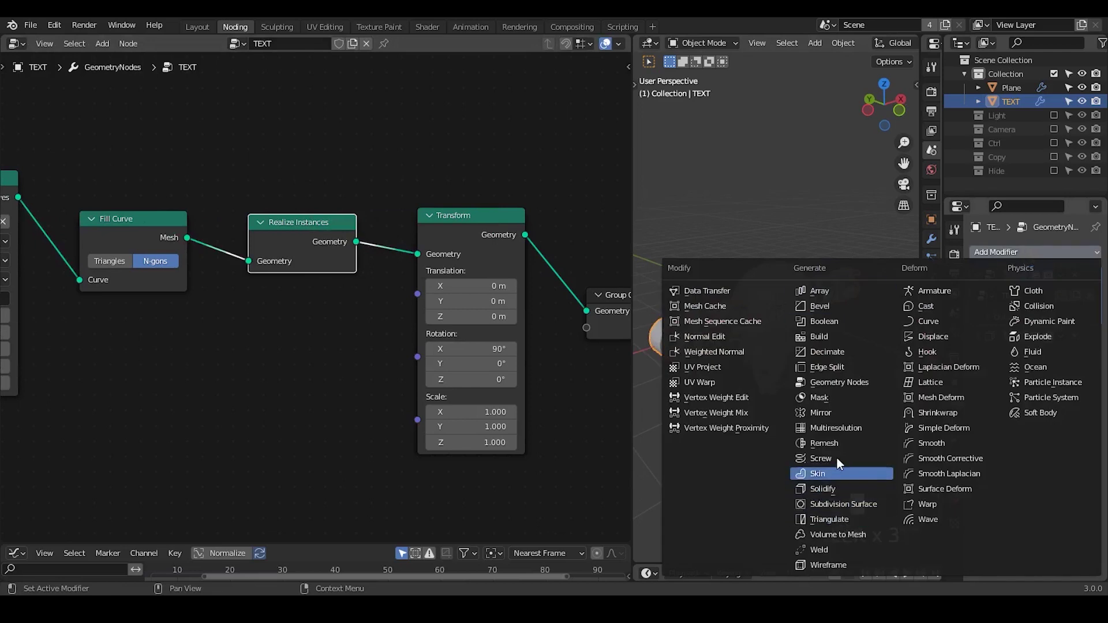
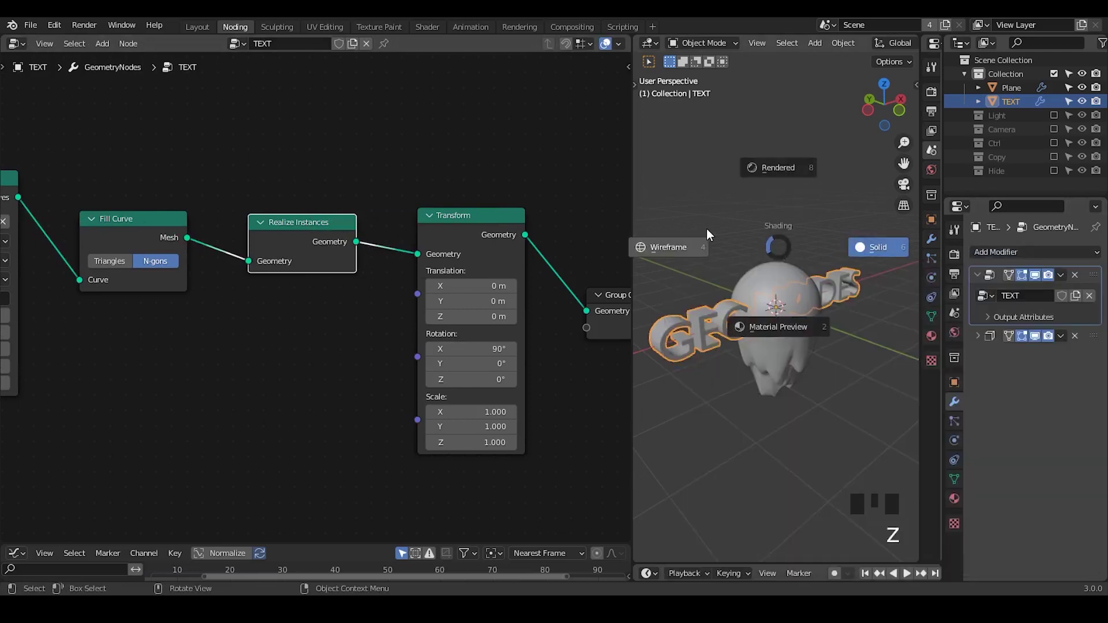
Give TEXT a 0.02 m voxel Remesh modifier and switch to the Plane's drip tree
left_click_drag(729, 316, 1040, 260)
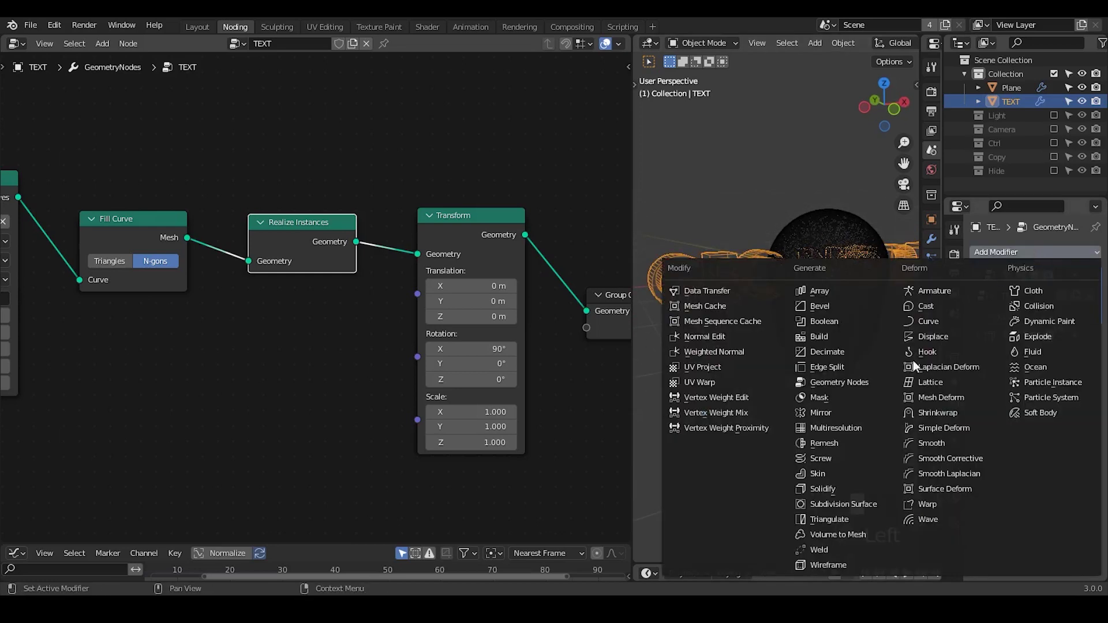
left_click_drag(833, 450, 1099, 343)
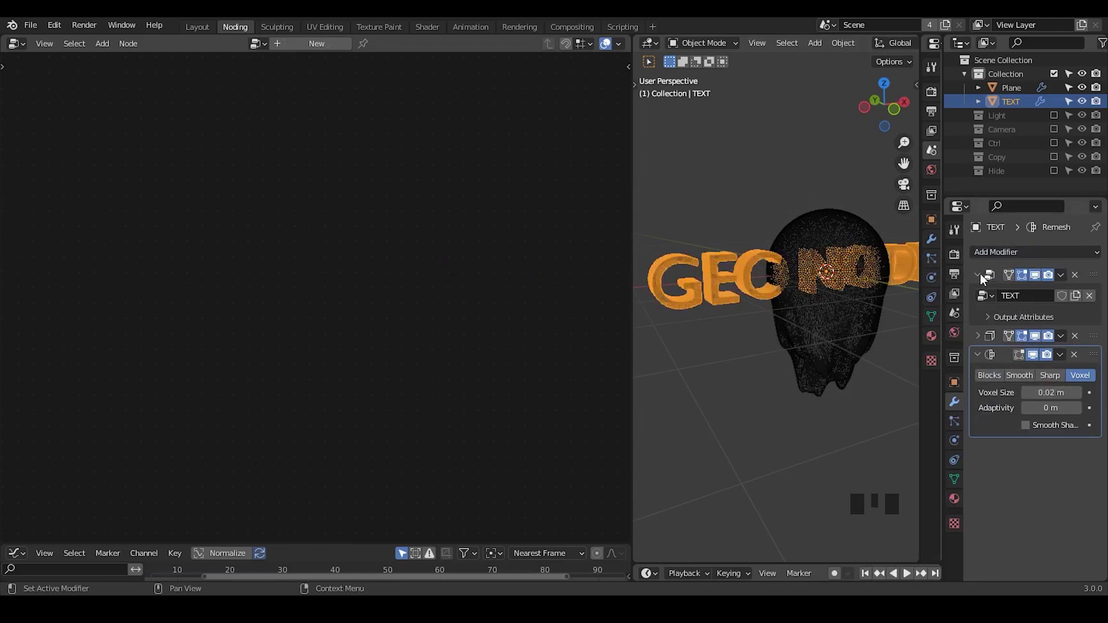
left_click_drag(981, 277, 1099, 280)
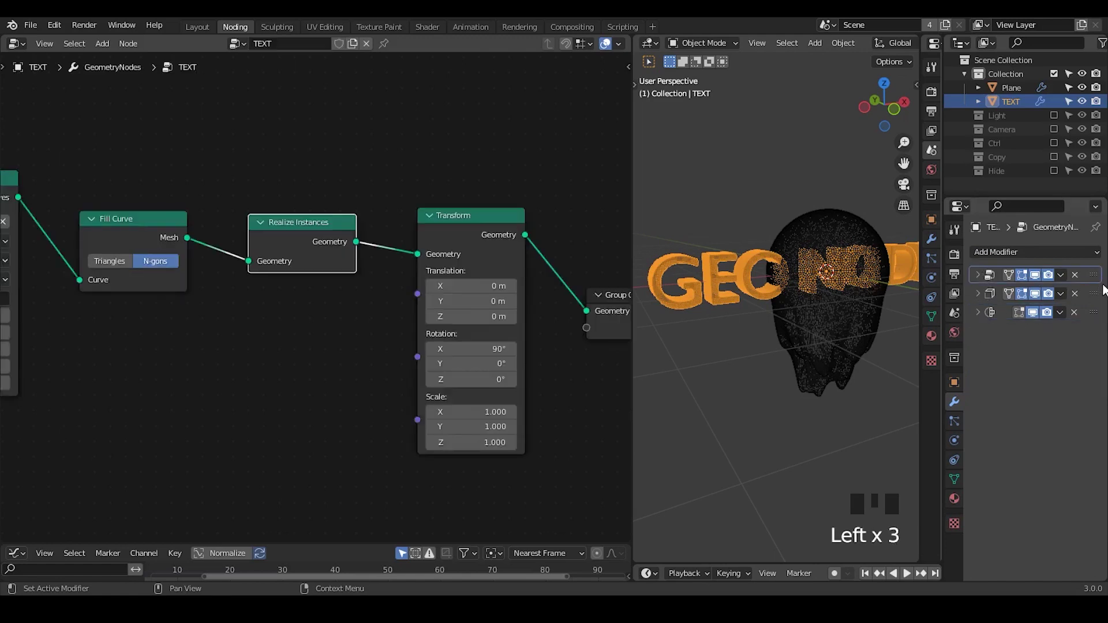
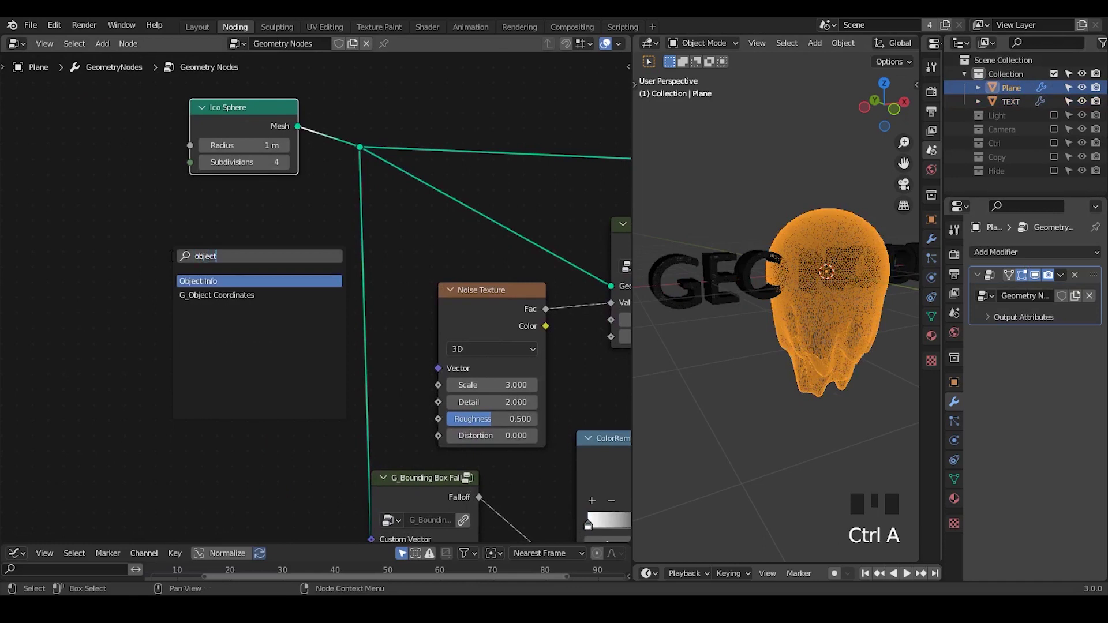
Feed the TEXT object's geometry via Object Info into the drip nodes instead of the sphere
left_click(251, 322)
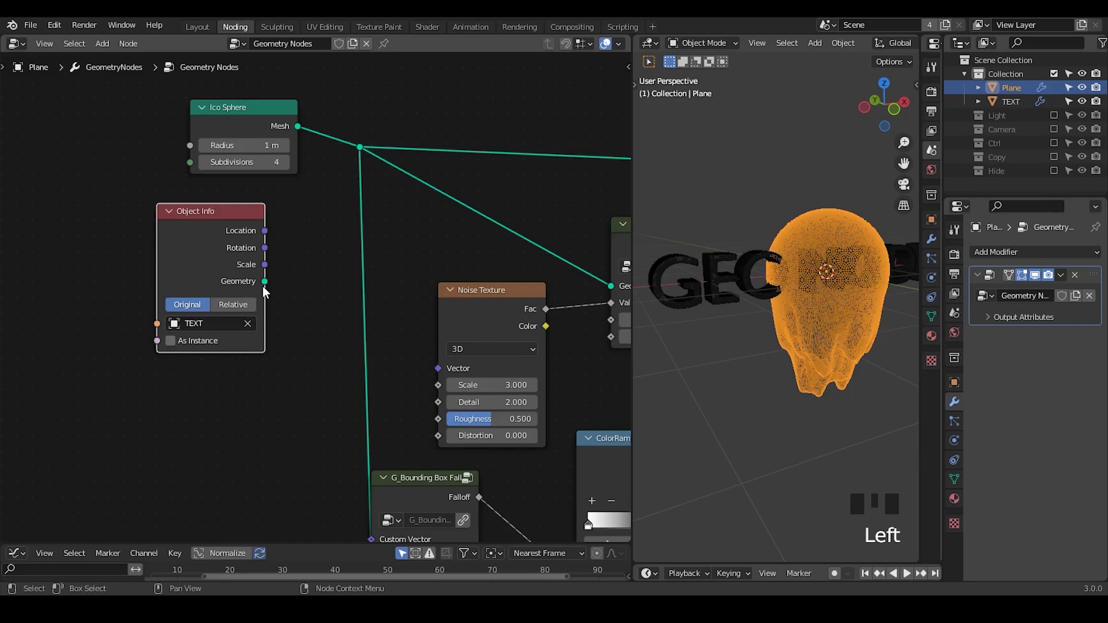
left_click_drag(272, 277, 371, 312)
left_click_drag(371, 313, 565, 181)
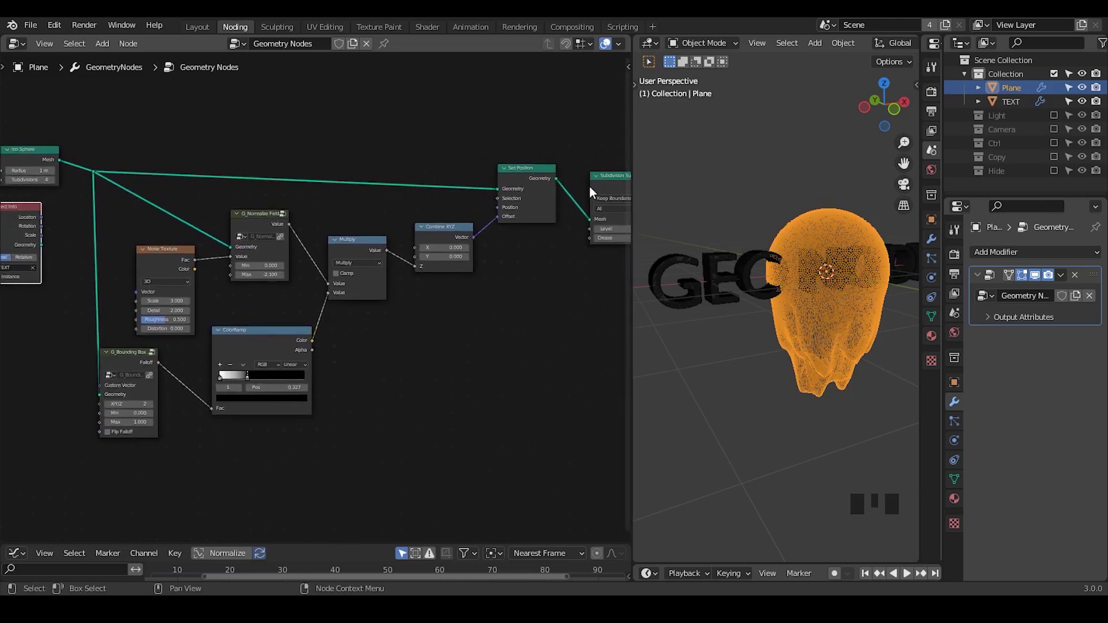
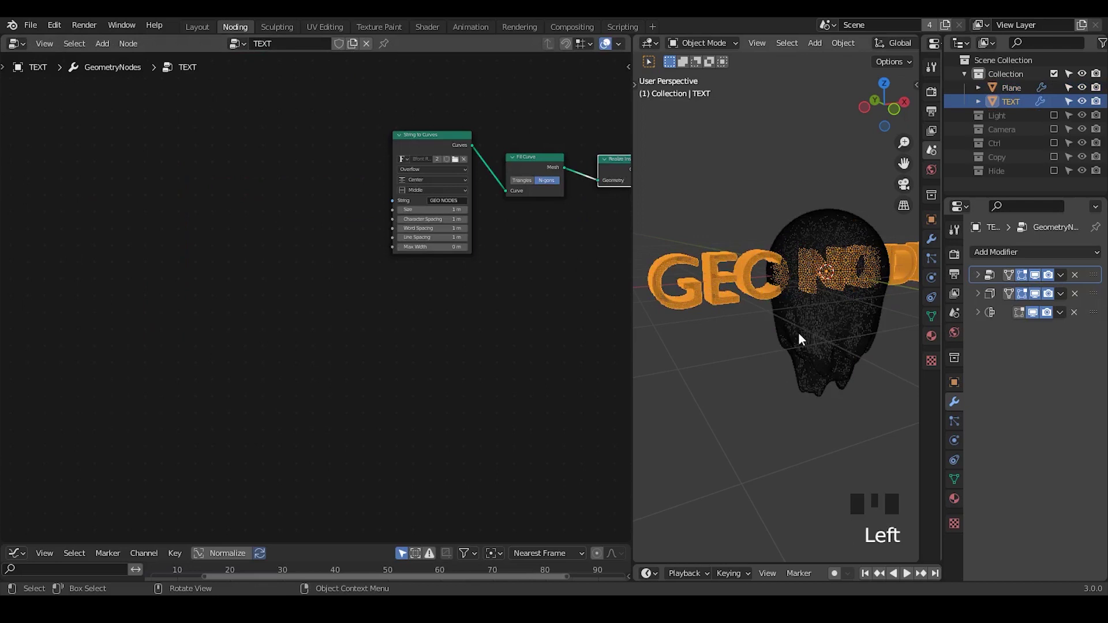
left_click(1006, 93)
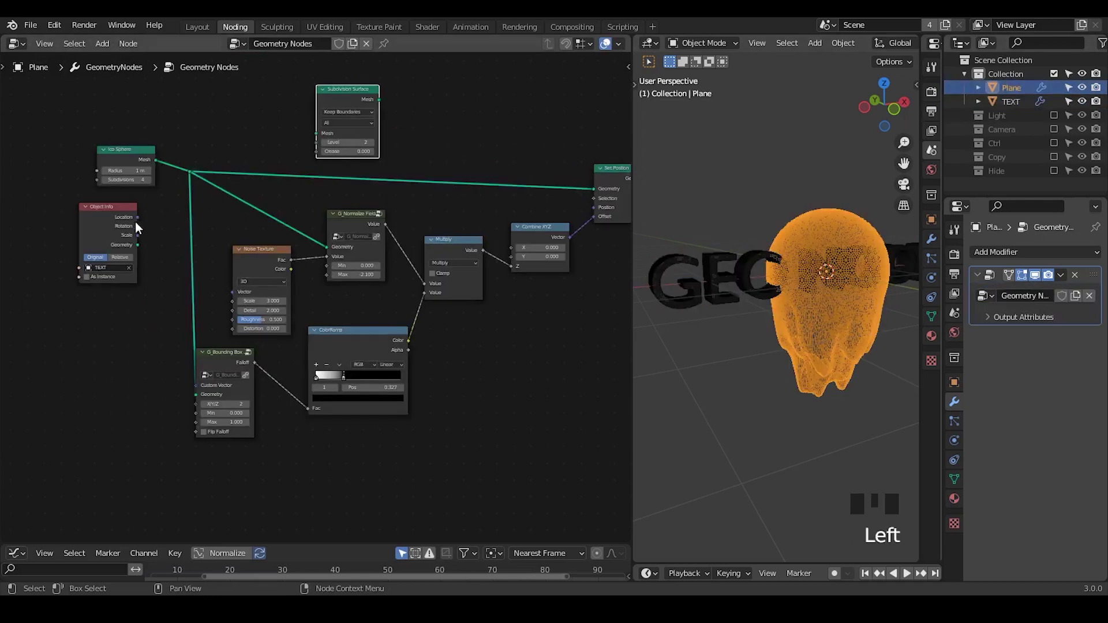
left_click_drag(148, 239, 284, 185)
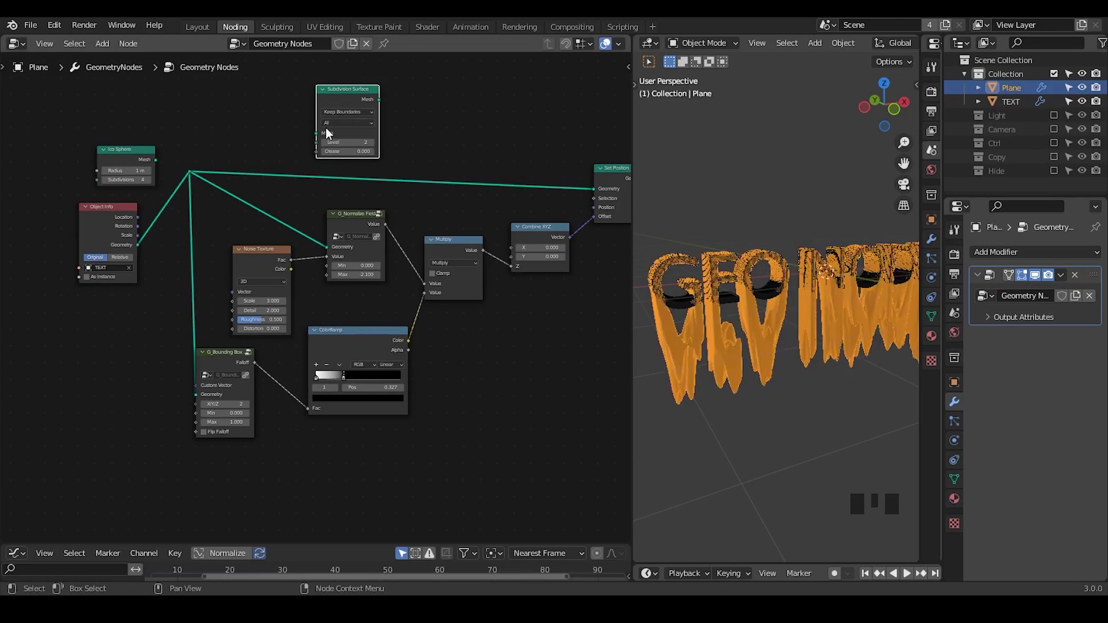
Delete the now-unused Subdivision Surface node
left_click(330, 103)
key("x")
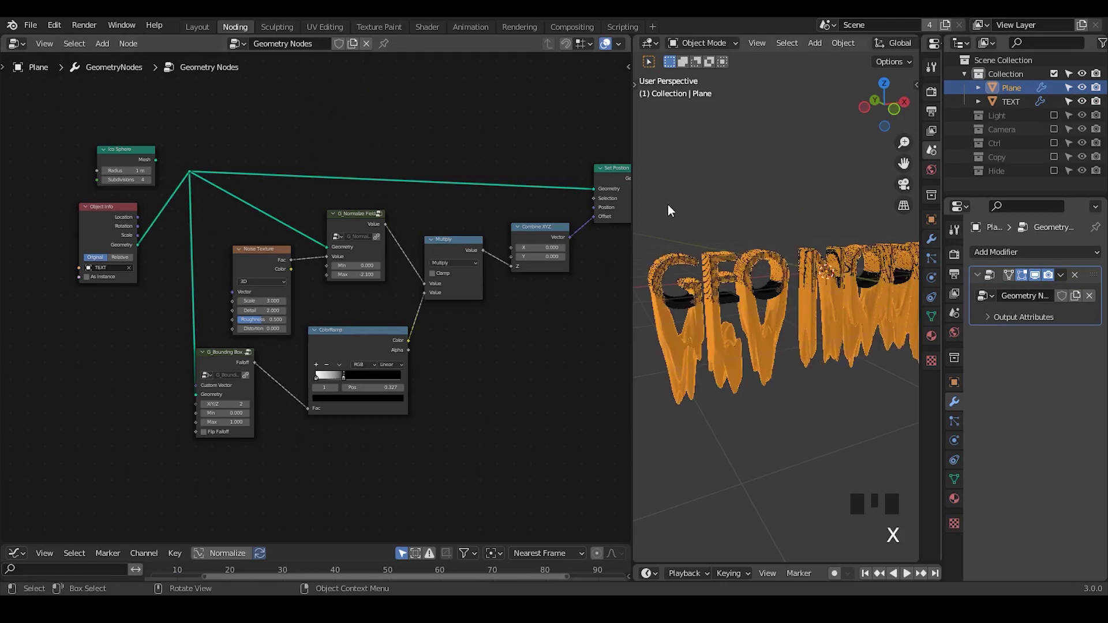
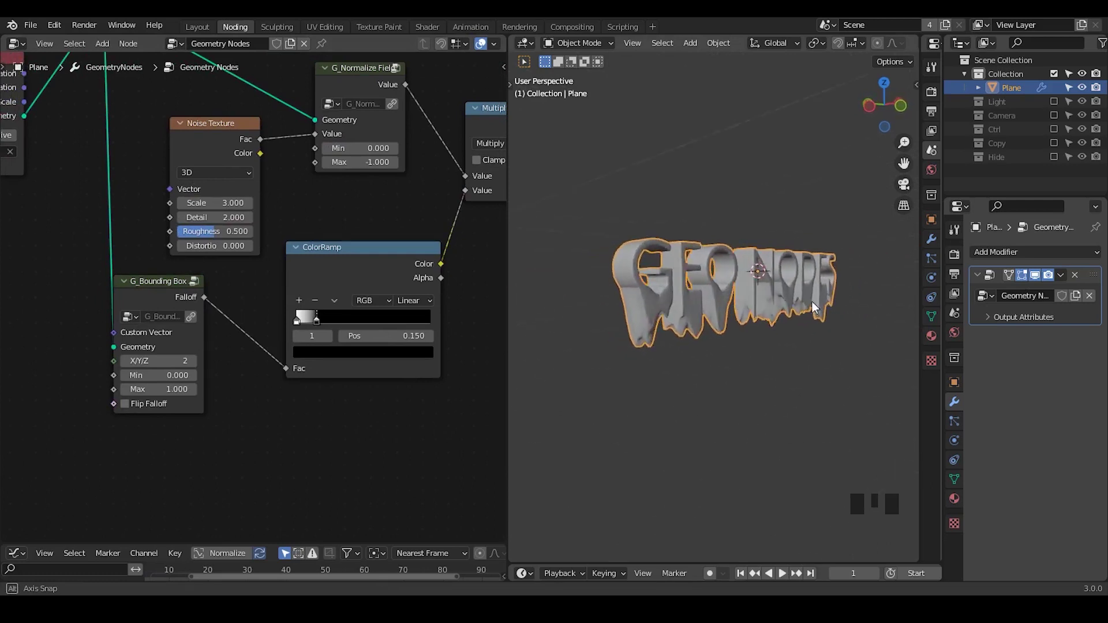
Duplicate the G_Bounding Box falloff, set the copy to axis 1, and wire it into the tree
left_click(140, 294)
key("shift+d")
left_click_drag(174, 299, 197, 136)
left_click_drag(197, 136, 650, 180)
key("ctrl+shift+alt+q")
middle_click(325, 433)
left_click_drag(371, 326, 255, 249)
left_click_drag(256, 249, 299, 61)
left_click_drag(299, 61, 296, 227)
key("ctrl+x")
left_click_drag(349, 348, 262, 303)
left_click(261, 303)
left_click_drag(337, 295, 223, 365)
left_click(224, 365)
Give the second falloff its own color ramp with a mid-grey third stop and arrange the nodes
left_click_drag(432, 303, 334, 143)
left_click(334, 143)
left_click_drag(378, 130, 413, 94)
left_click(414, 94)
left_click(417, 108)
key("shift+d")
left_click_drag(247, 334, 246, 186)
left_click_drag(247, 186, 249, 213)
left_click_drag(196, 375, 171, 374)
left_click(250, 209)
key("shift+d")
left_click_drag(107, 406, 281, 419)
left_click_drag(281, 419, 351, 350)
left_click_drag(352, 350, 286, 289)
left_click_drag(286, 290, 359, 320)
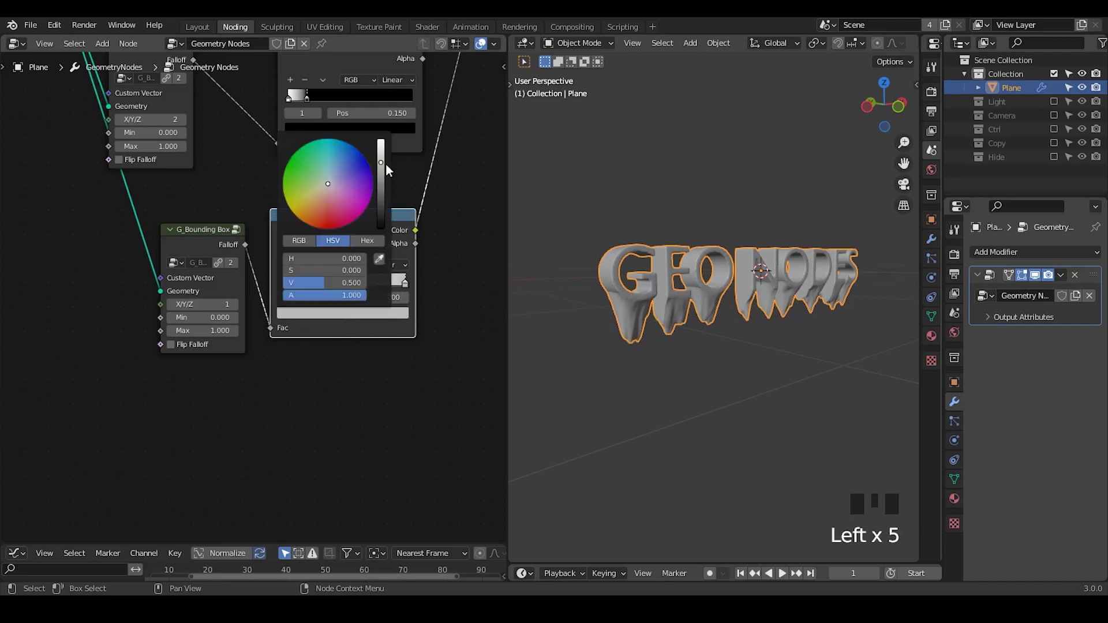
Shape the second ColorRamp into a black-to-white gradient for the falloff
left_click_drag(635, 319, 364, 239)
left_click(364, 238)
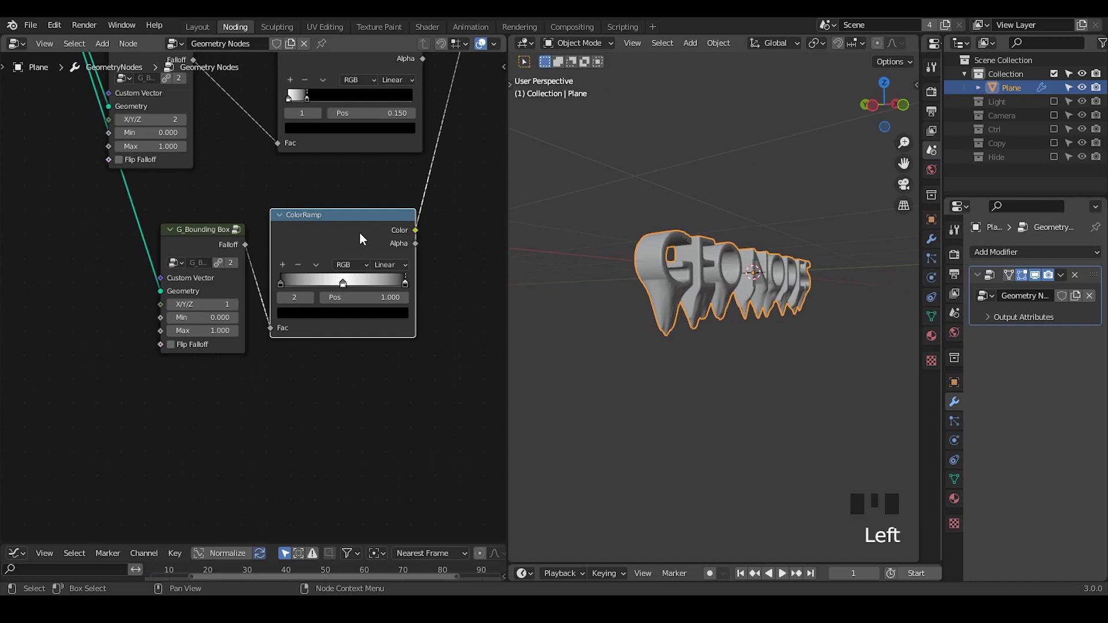
key("m")
key("m")
Set the second bounding-box falloff node aside and search for a Map Range node
left_click_drag(708, 322, 221, 237)
left_click_drag(220, 236, 199, 241)
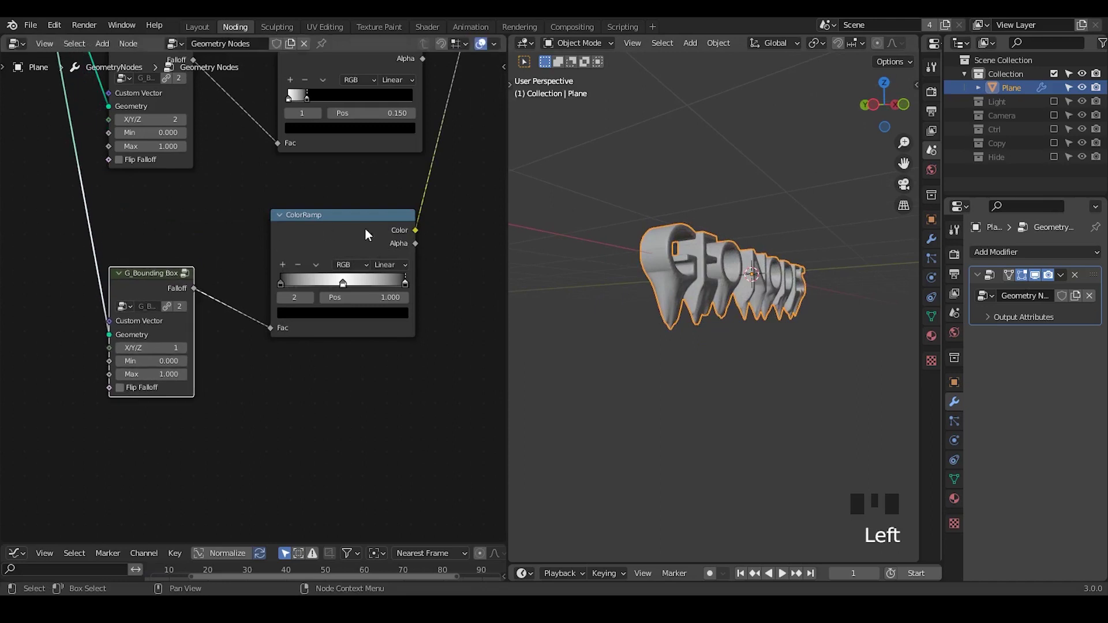
middle_click(366, 230)
key("ctrl+a")
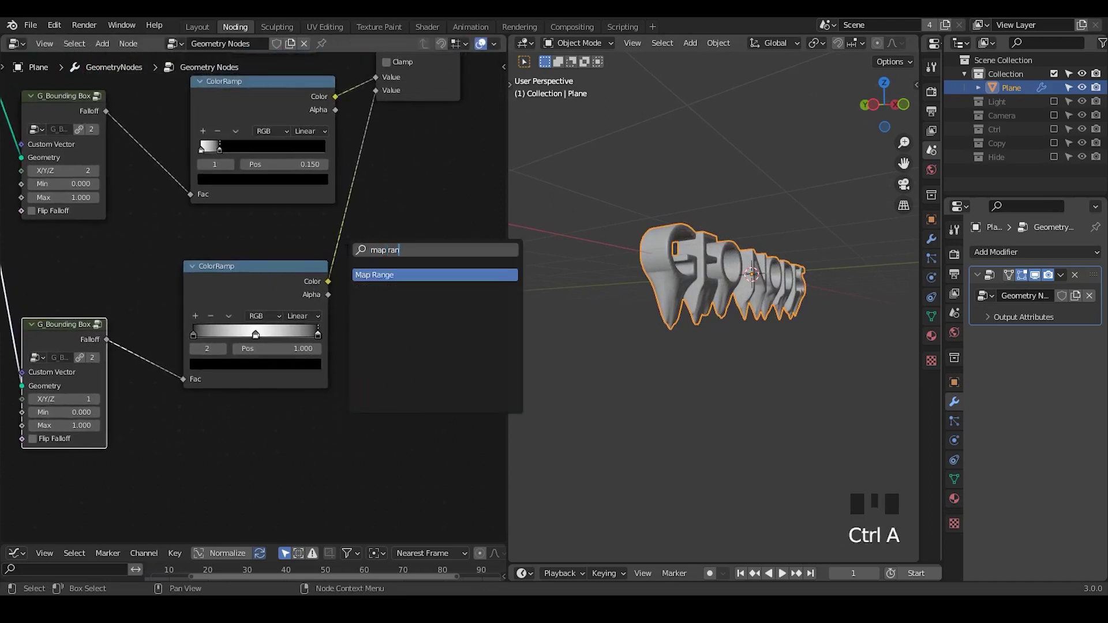
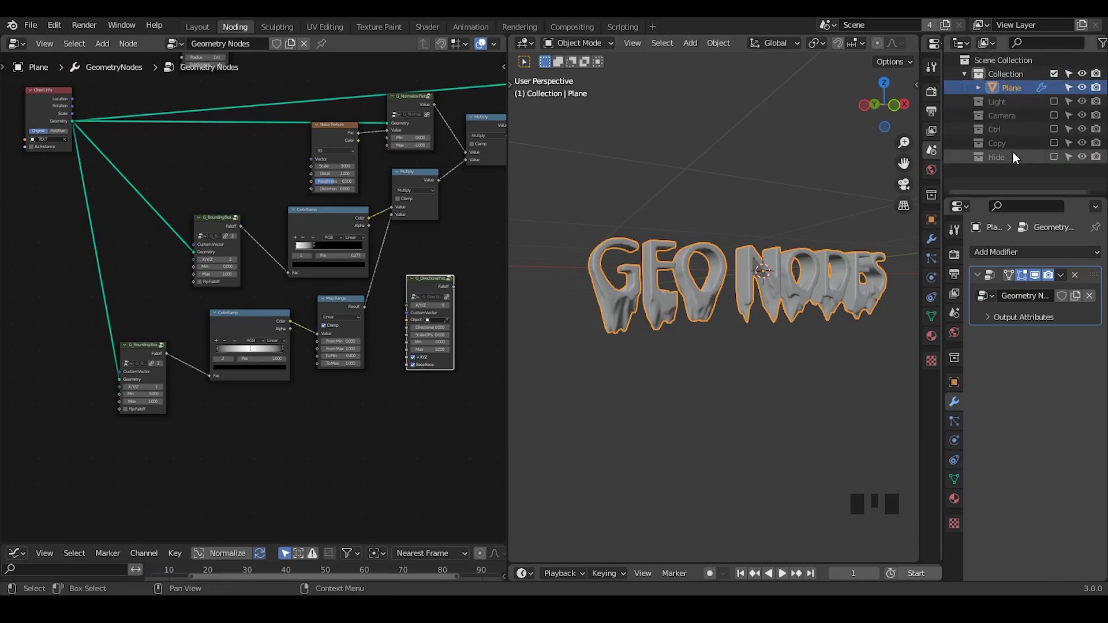
Give the TEXT object's Remesh modifier a 0.05 m voxel size and reselect Plane
left_click(1006, 174)
left_click(1018, 176)
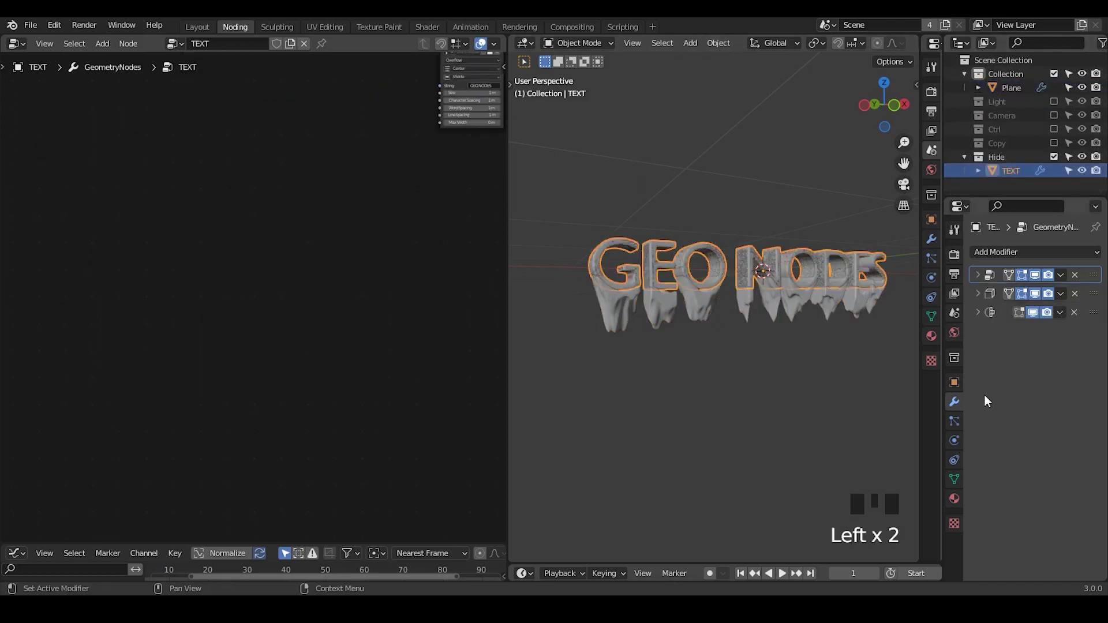
left_click_drag(984, 314, 1057, 358)
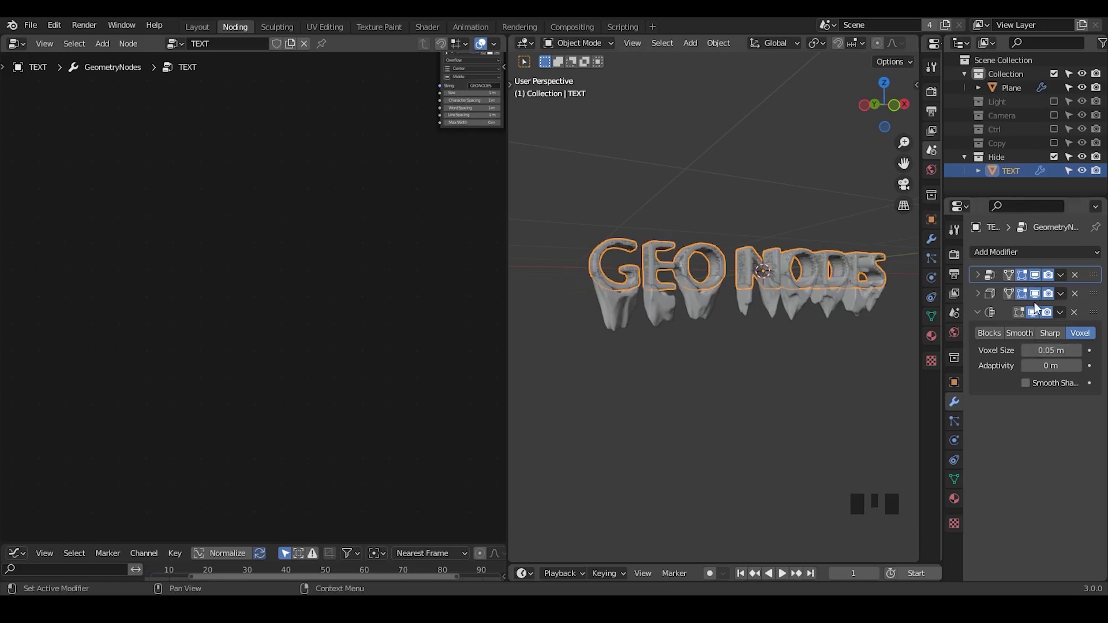
left_click_drag(1060, 163, 1060, 163)
left_click(1016, 95)
Wire the Map Range between the second color ramp and the multiply, adding a G_Directional Falloff node
left_click_drag(383, 296, 271, 201)
left_click(271, 201)
left_click(306, 296)
left_click_drag(221, 302, 226, 282)
left_click(190, 217)
left_click(117, 341)
Place the directional falloff node and enable the Ctrl collection in the Outliner
left_click_drag(413, 281, 375, 289)
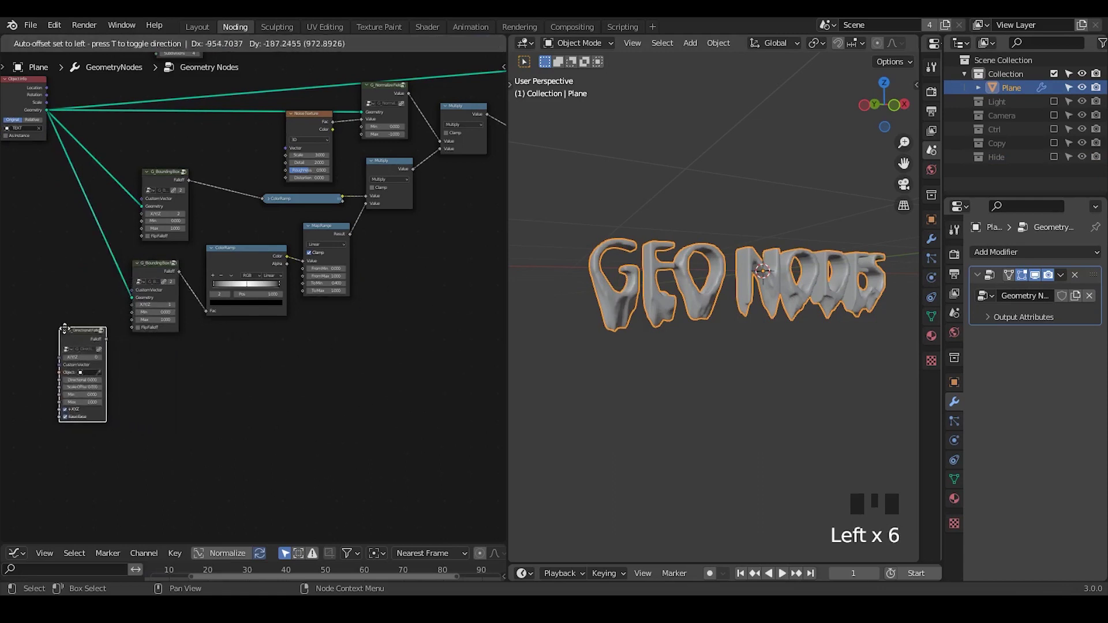
left_click_drag(164, 335, 1056, 136)
left_click(1056, 135)
left_click(977, 132)
left_click(1016, 147)
left_click(1012, 91)
Eyedrop the Controller empty into G_Directional Falloff and feed its Falloff into the bounding box Max
left_click(323, 52)
left_click_drag(322, 400, 235, 374)
left_click(235, 373)
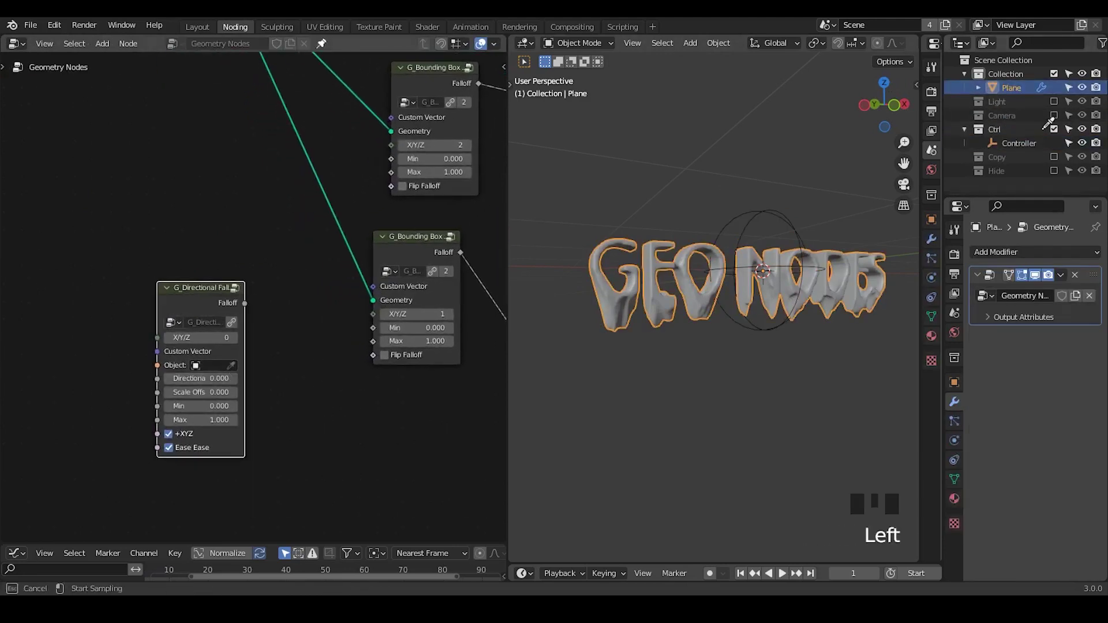
left_click_drag(239, 310, 188, 316)
left_click_drag(188, 317, 230, 250)
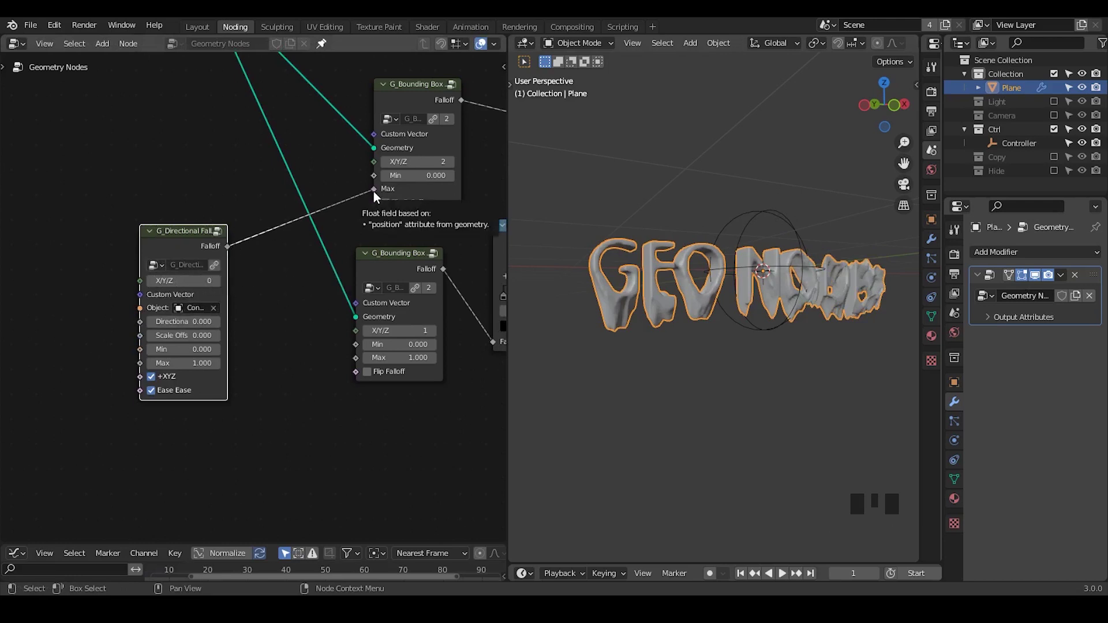
Set the bounding box Max to -1 so the Controller limits the drips' reach
left_click_drag(378, 197, 340, 212)
left_click_drag(390, 270, 83, 339)
left_click(83, 339)
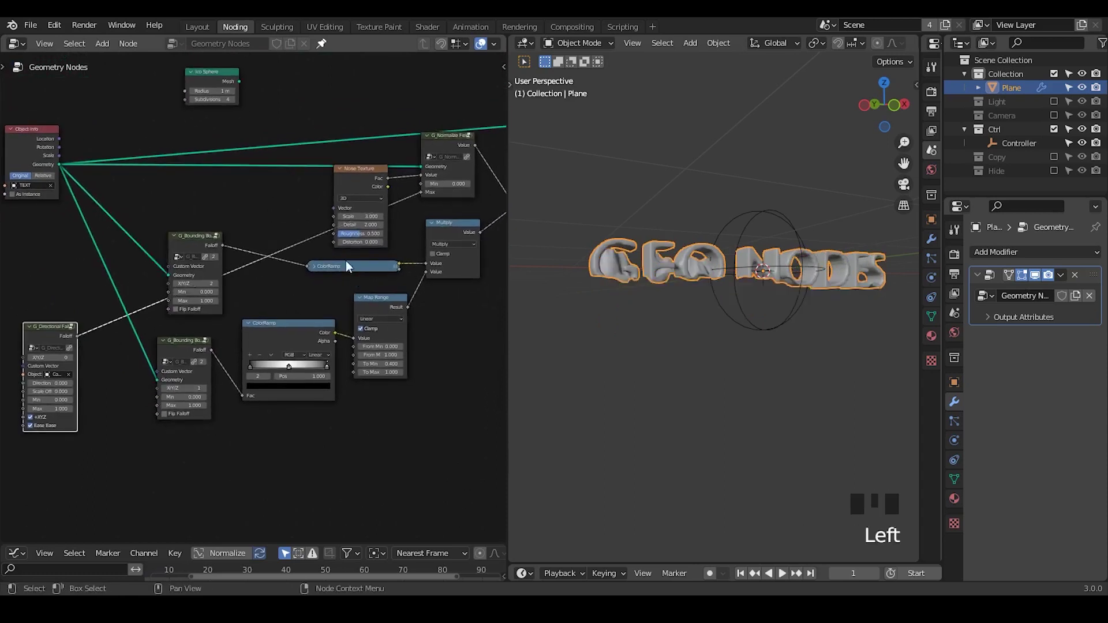
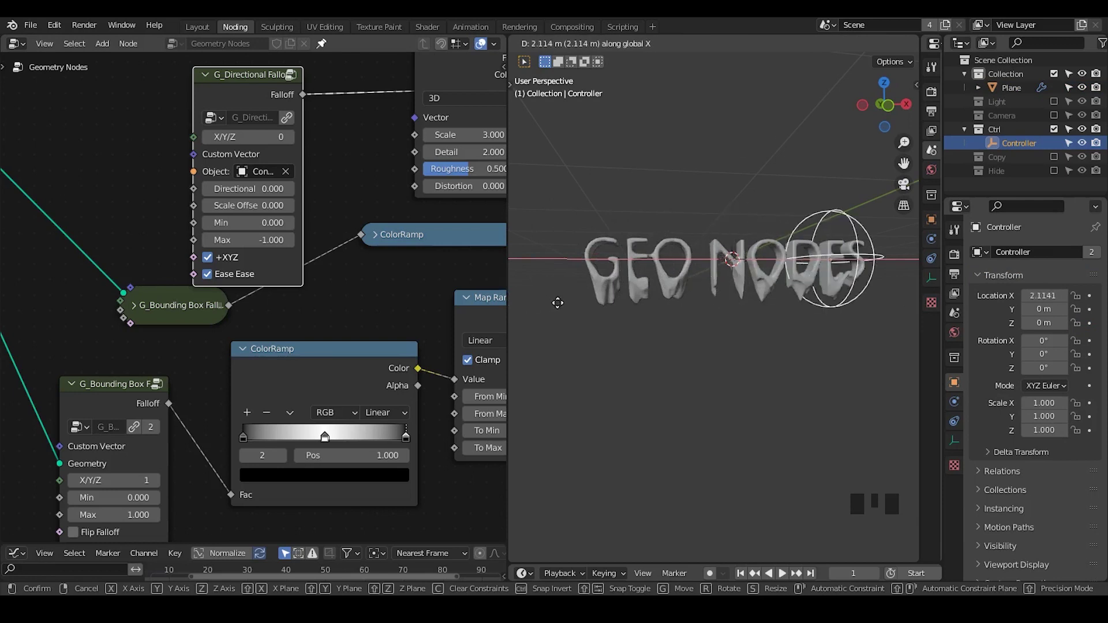
Set the Controller empty's Display As to Arrows in Object Data properties
key("s")
left_click_drag(694, 243, 963, 441)
left_click(963, 441)
left_click_drag(1047, 275, 676, 332)
left_click_drag(677, 332, 628, 284)
Slide the Controller empty along X so the drips reveal across the GEO NODES letters
key("d")
key("d")
key("d")
left_click(630, 287)
key("d")
key("d")
key("d")
left_click_drag(776, 294, 784, 307)
key("d")
key("d")
key("d")
key("d")
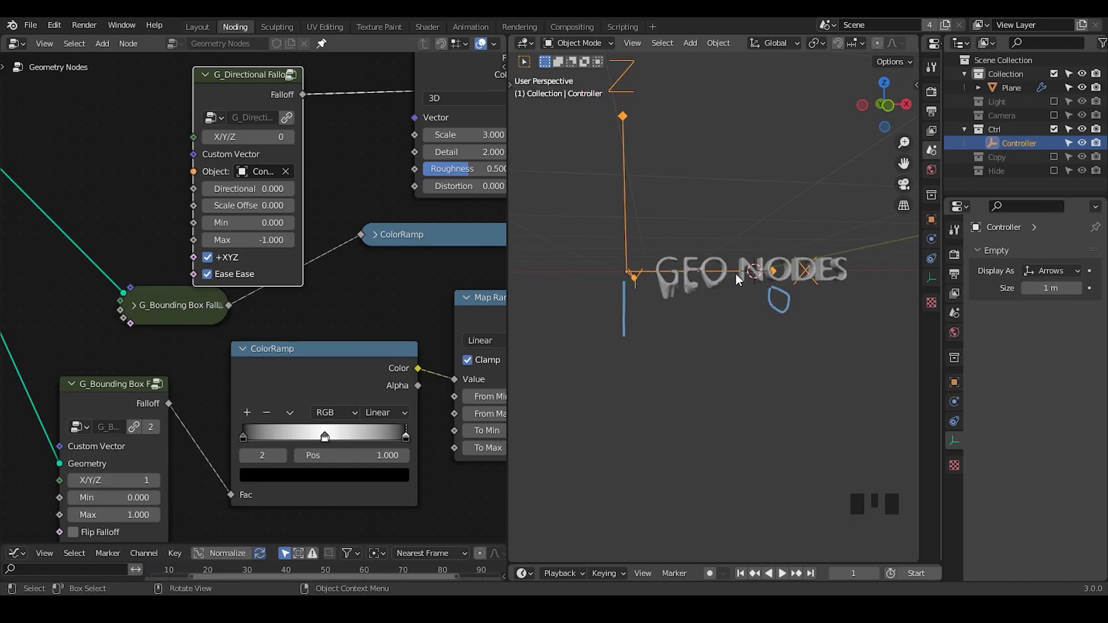
key("d")
right_click(812, 274)
key("g")
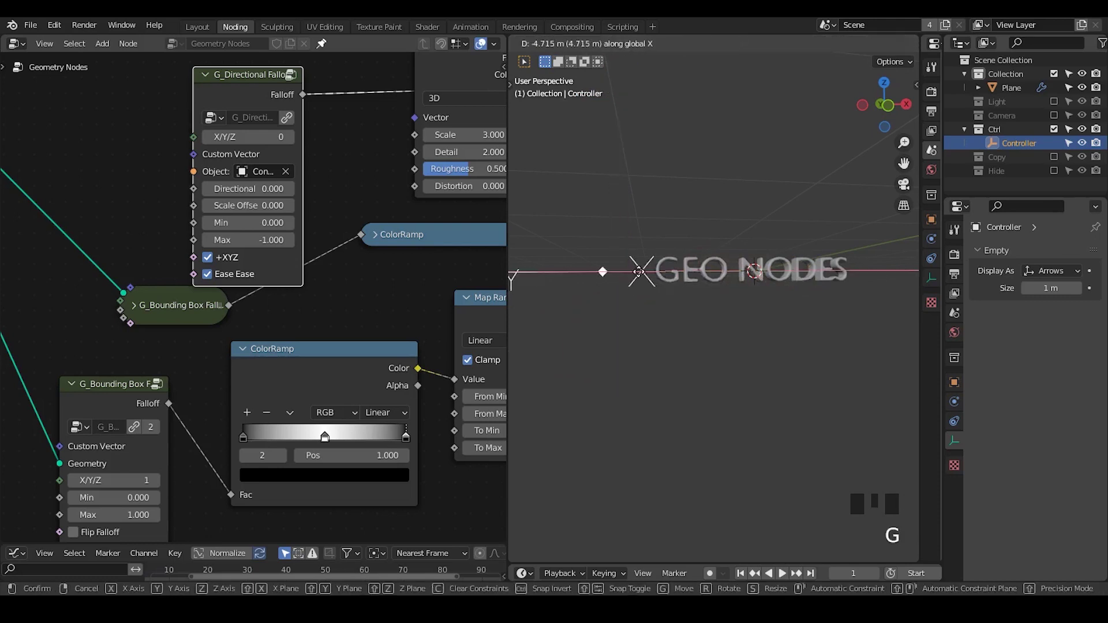
key("s")
key("g")
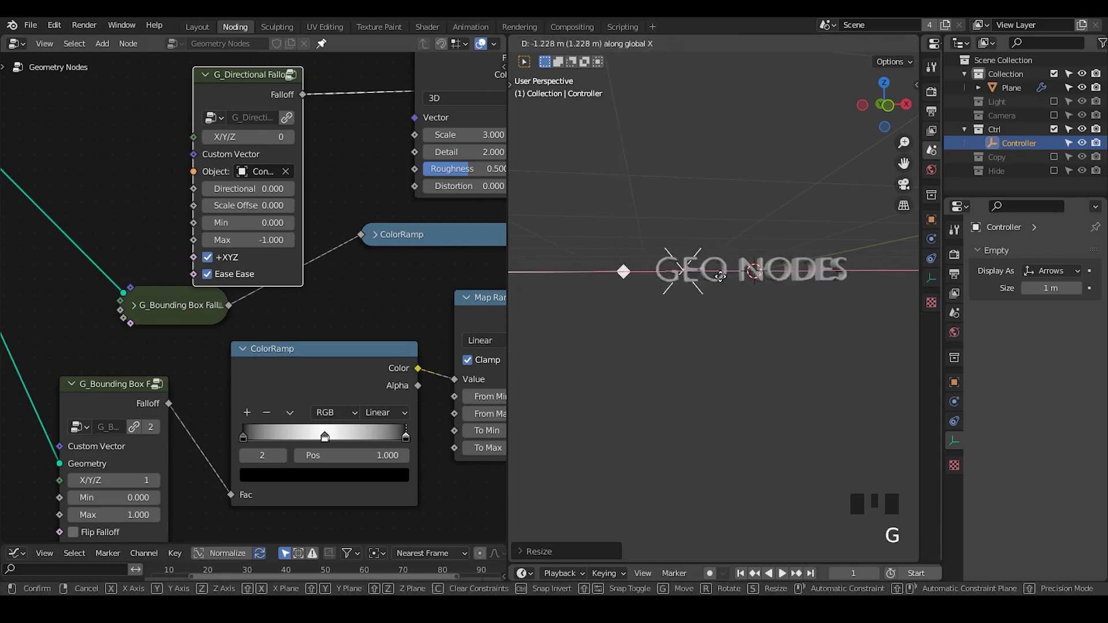